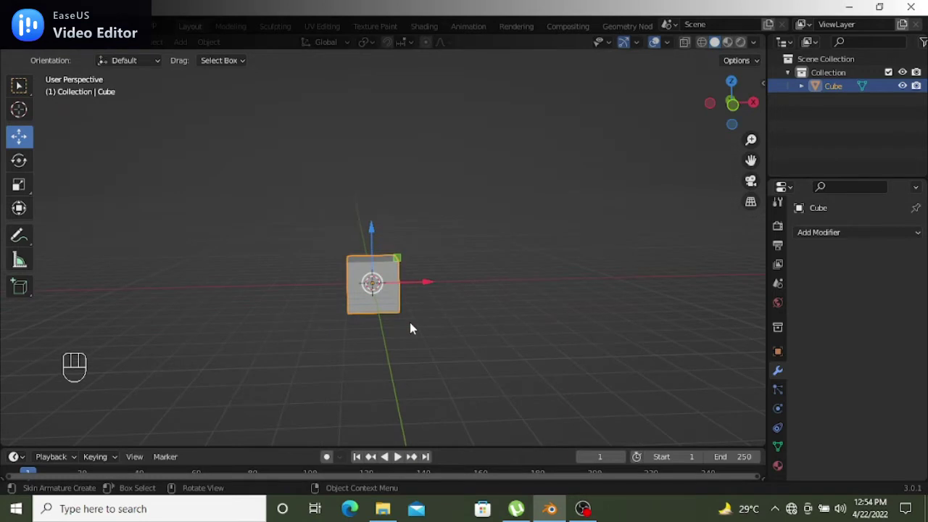
Select all of the cube's vertices and bring up Merge to collapse them at center
key("Tab")
key("Tab")
key("Tab")
key("m")
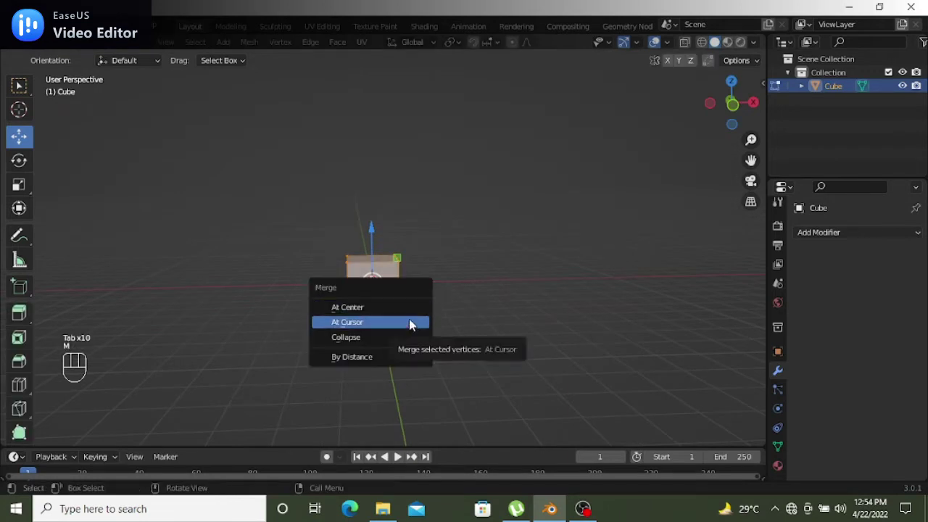
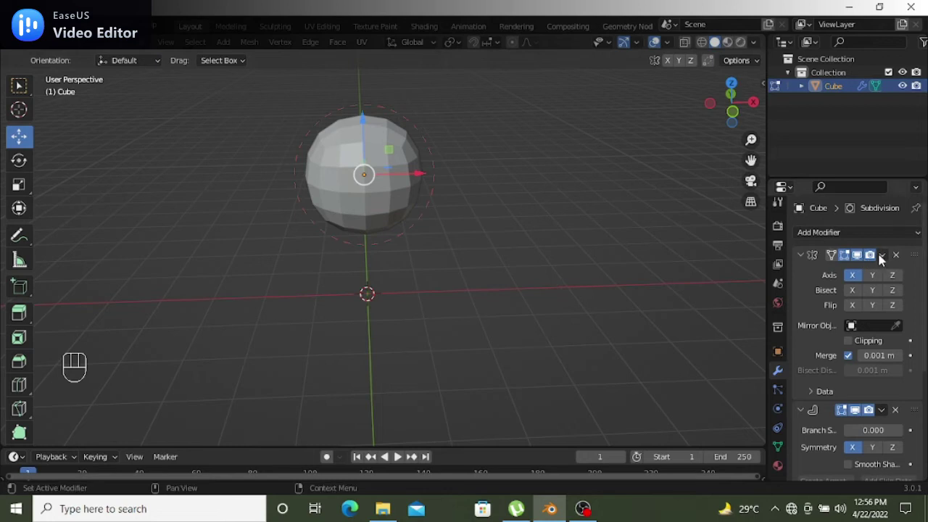
Apply the Mirror, Skin and Subdivision modifiers so the rounded sphere becomes real geometry
left_click(372, 166)
key("Tab")
left_click(372, 167)
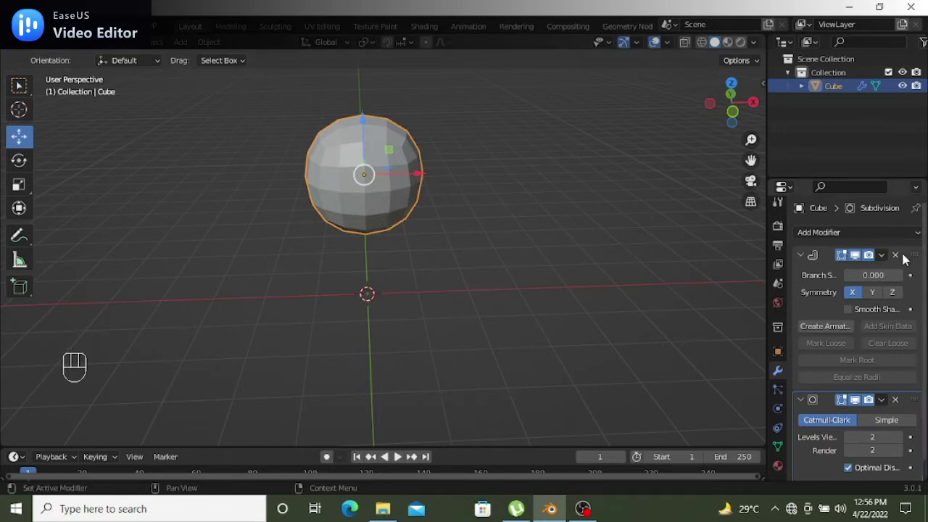
left_click_drag(890, 257, 858, 275)
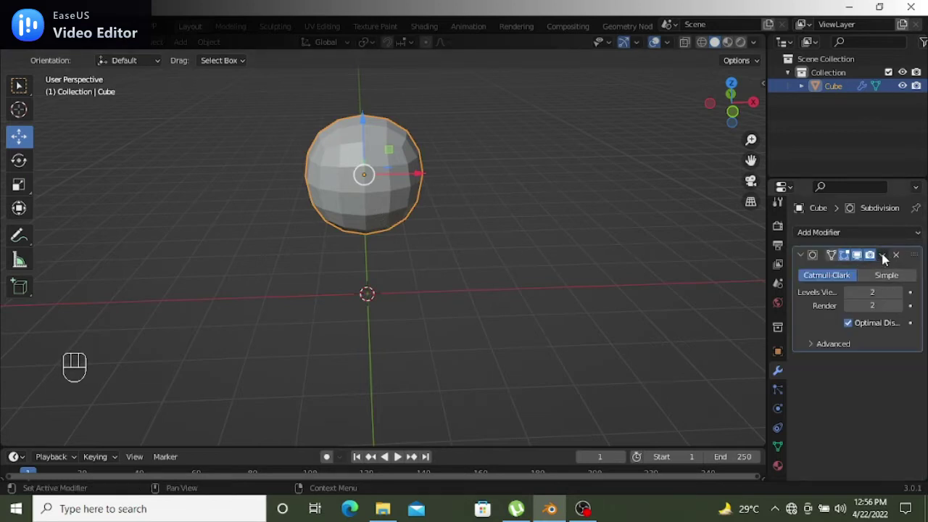
left_click_drag(888, 258, 827, 283)
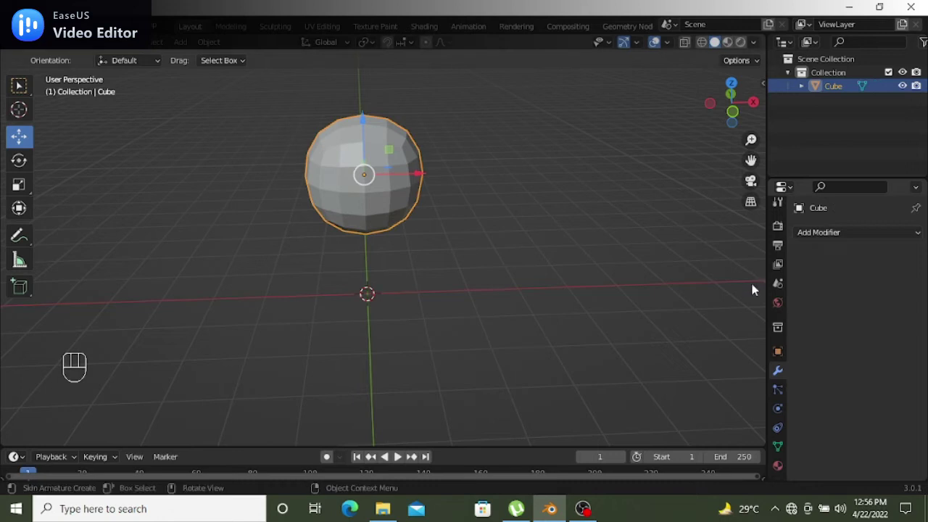
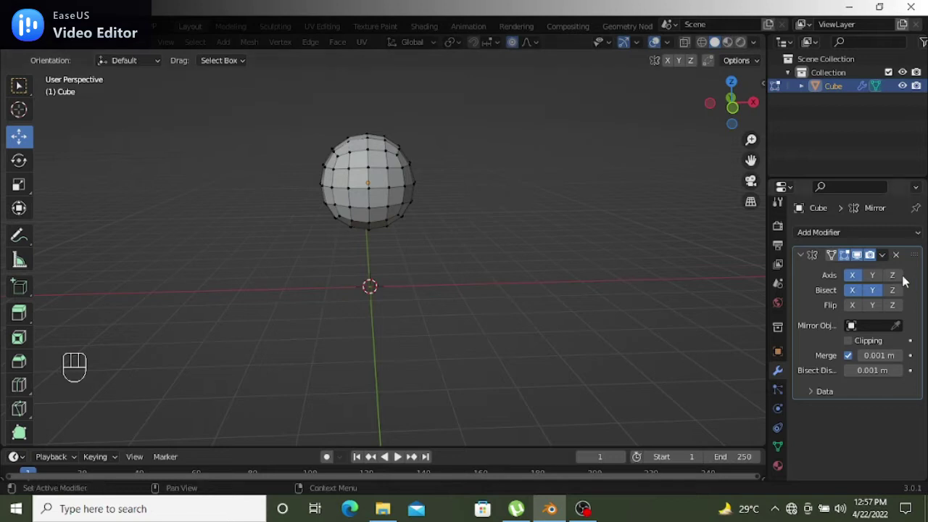
Apply the new mirror modifier, raise the sphere above the floor and list the meshes to add
left_click_drag(888, 263, 750, 303)
key("Tab")
left_click_drag(885, 256, 697, 285)
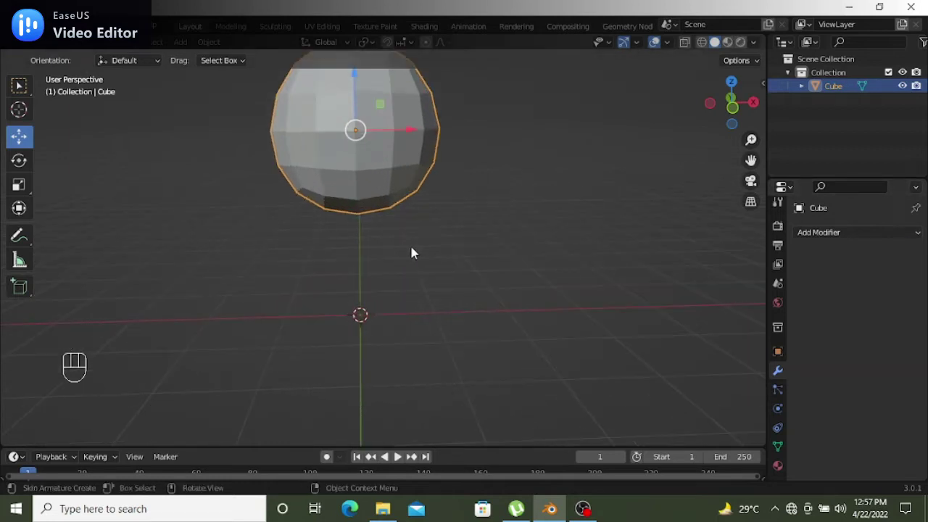
left_click_drag(445, 264, 439, 256)
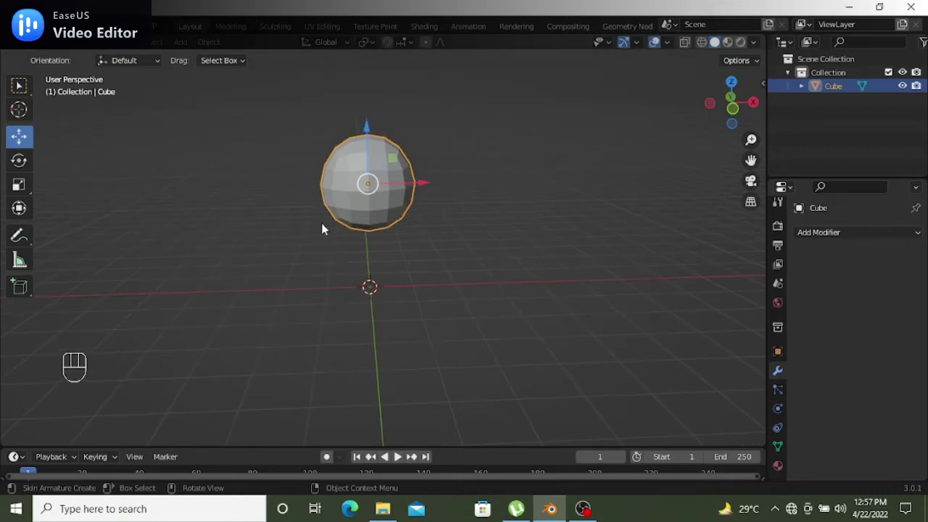
key("shift+a")
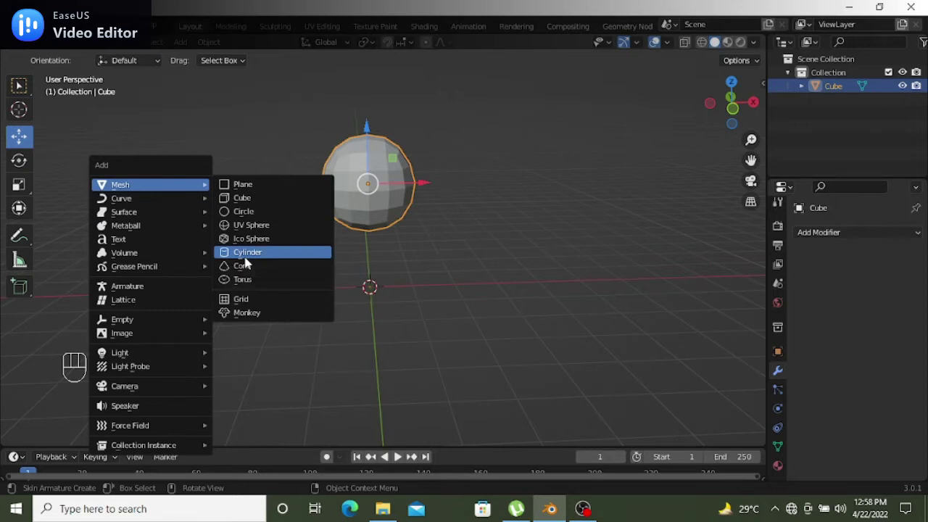
Shrink the new cylinder, stretch it tall on Z and move it under the sphere as a leg
key("s")
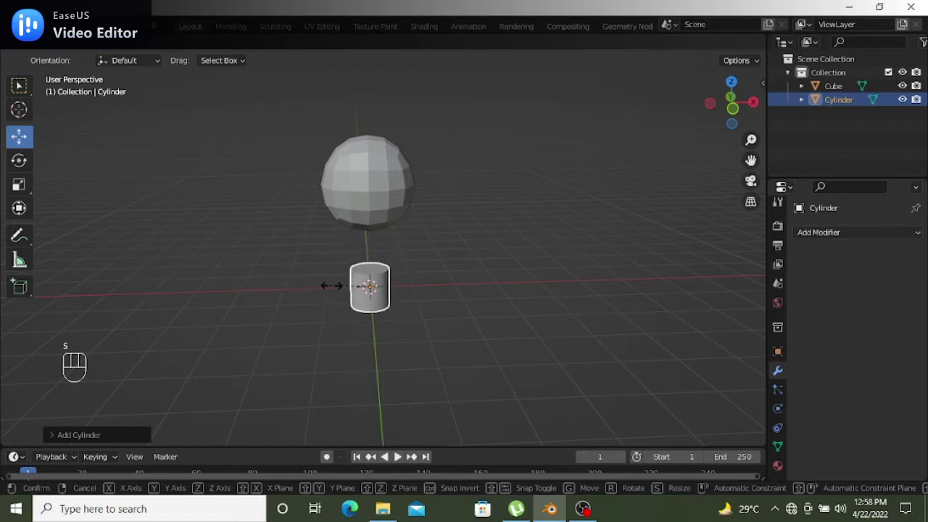
left_click(354, 295)
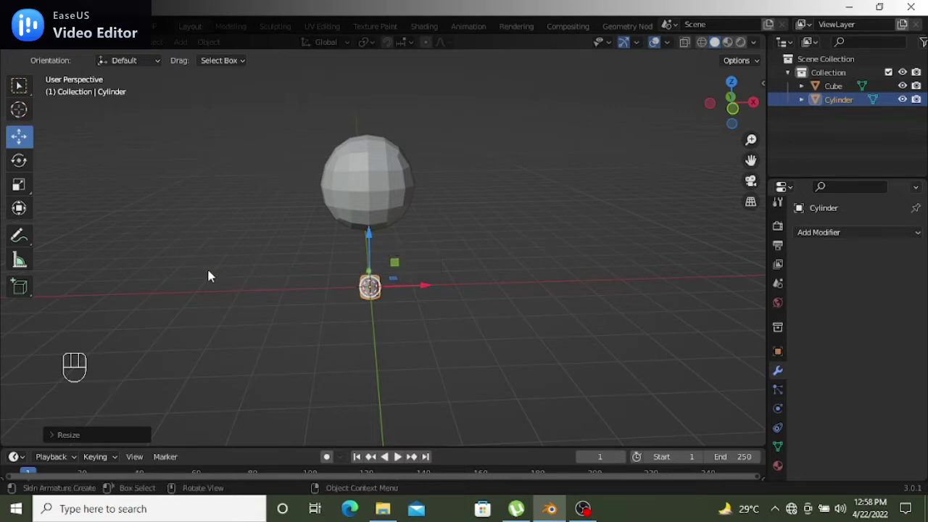
left_click(50, 203)
left_click_drag(374, 243, 380, 105)
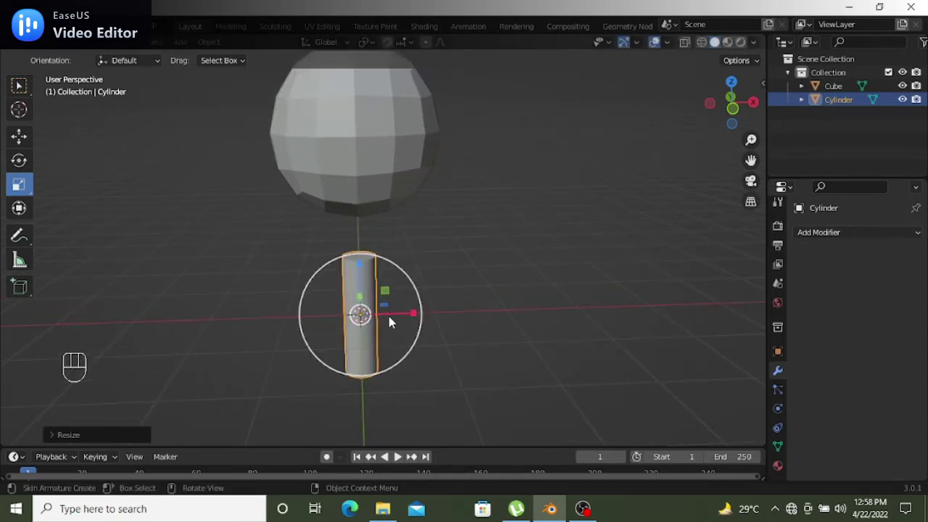
key("g")
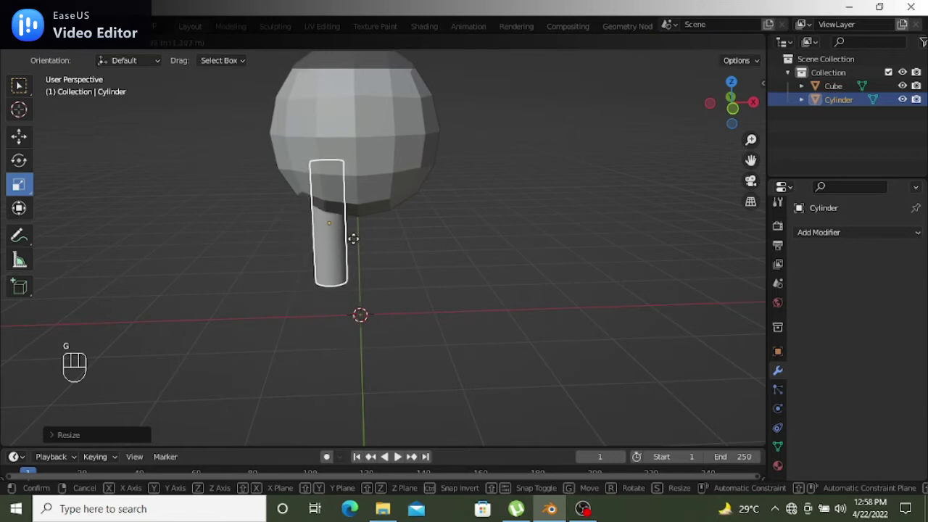
left_click(356, 244)
Fine-tune the leg's size and placement while orbiting around it from several sides
middle_click(507, 299)
left_click_drag(507, 298, 505, 296)
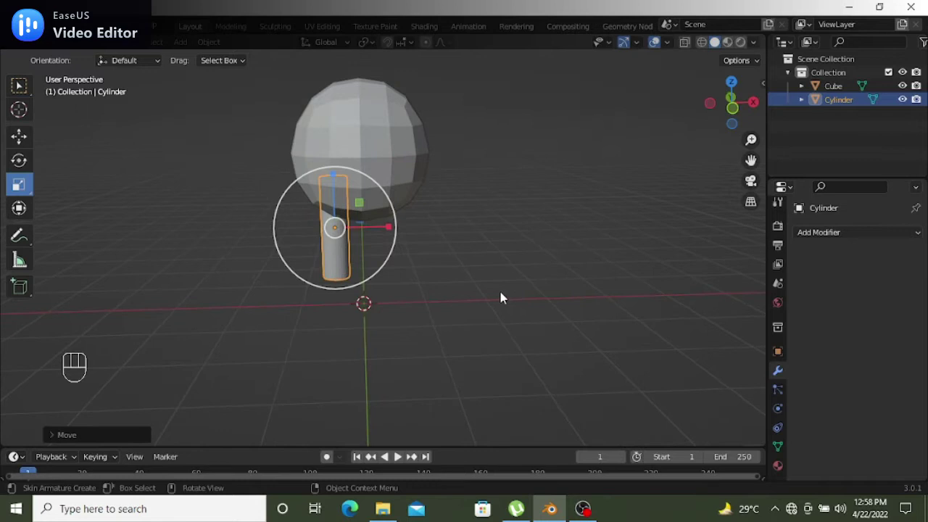
key("s")
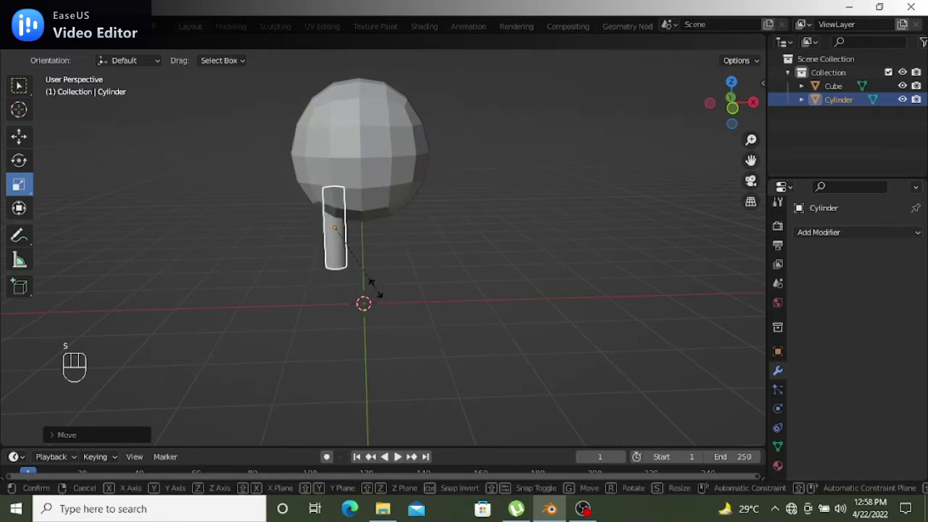
left_click(377, 289)
key("s")
left_click(425, 299)
left_click_drag(395, 233, 398, 260)
left_click_drag(455, 291, 559, 295)
left_click_drag(323, 248, 368, 264)
left_click_drag(599, 305, 451, 278)
left_click_drag(501, 297, 565, 290)
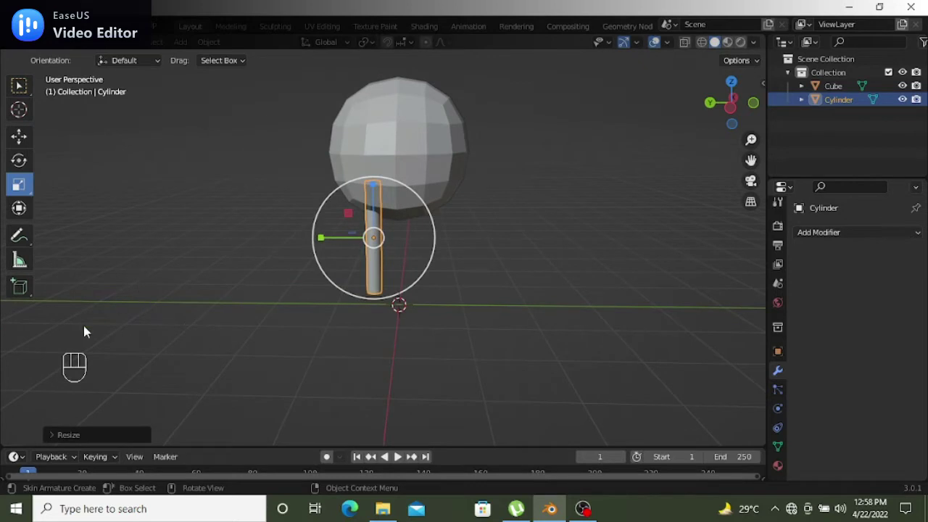
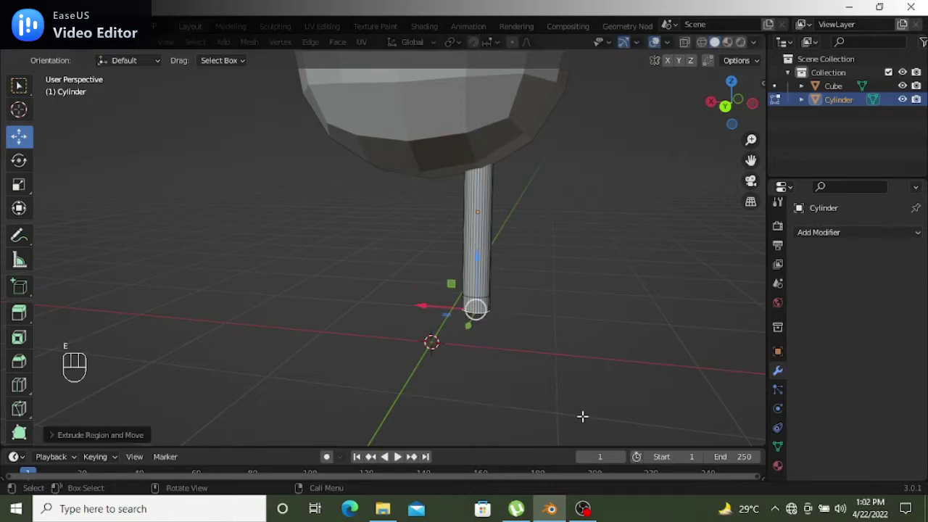
Widen the leg's extruded bottom face into a flared foot near the floor
key("s")
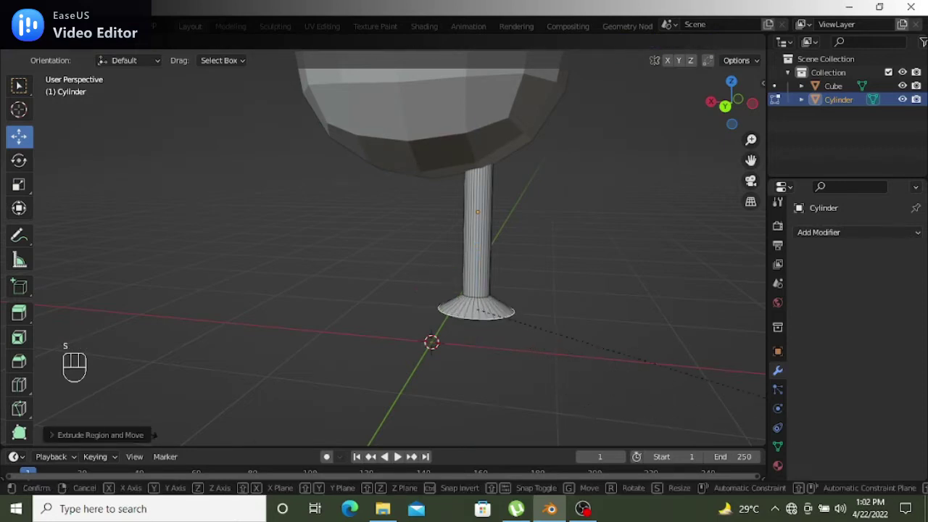
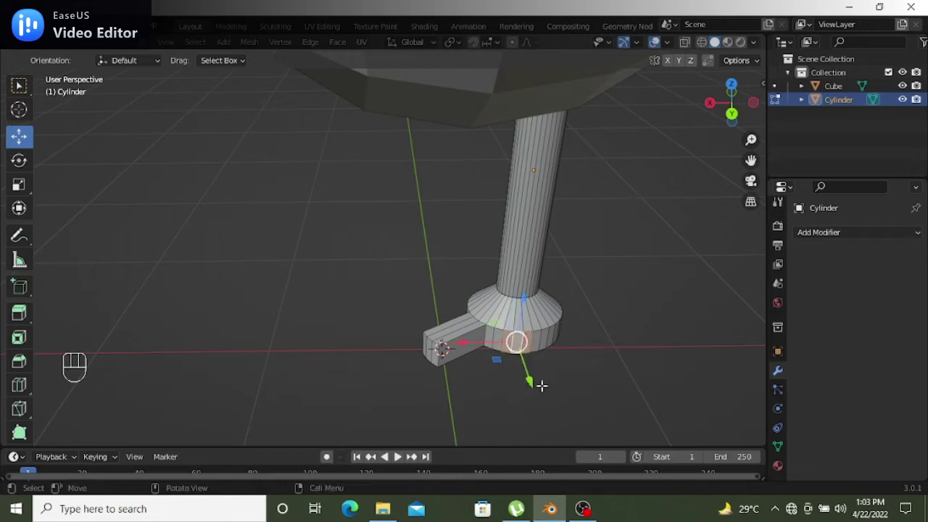
Extrude further side faces of the foot into squared toes and push the newest one outward
key("e")
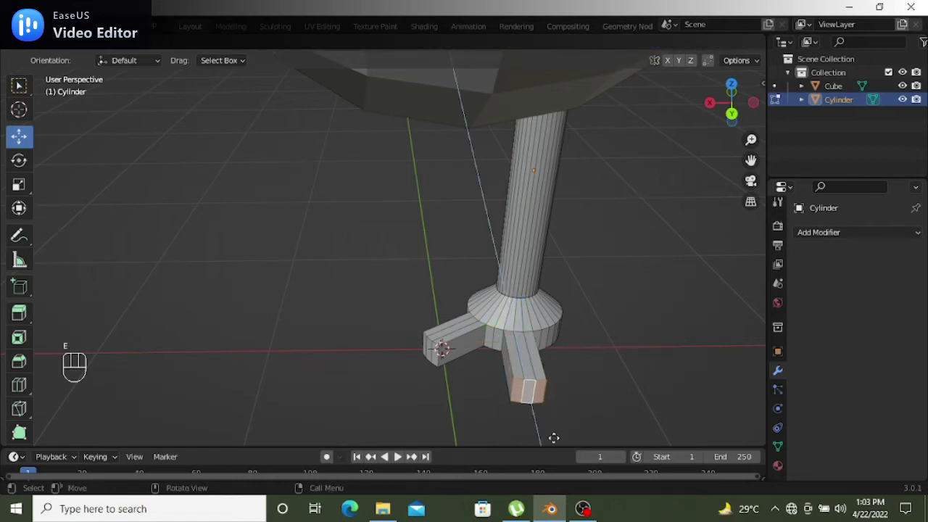
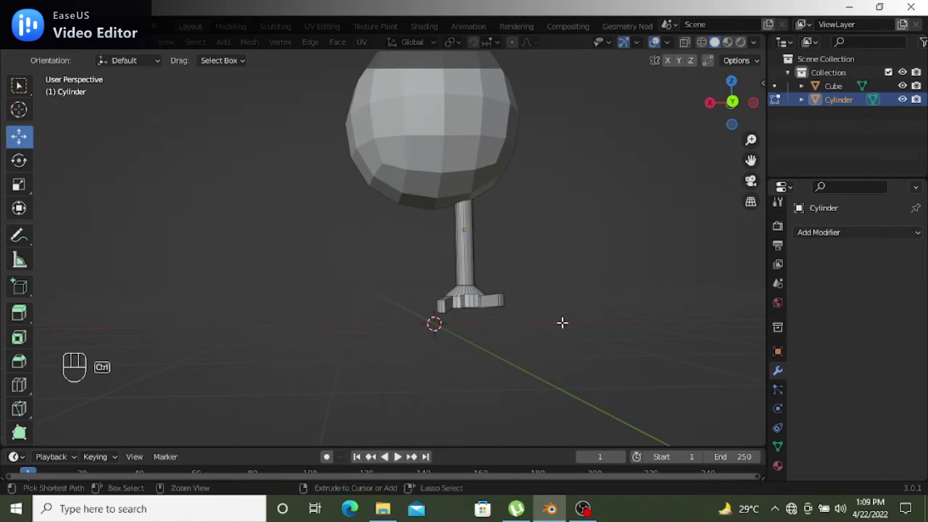
key("ctrl+z")
key("g")
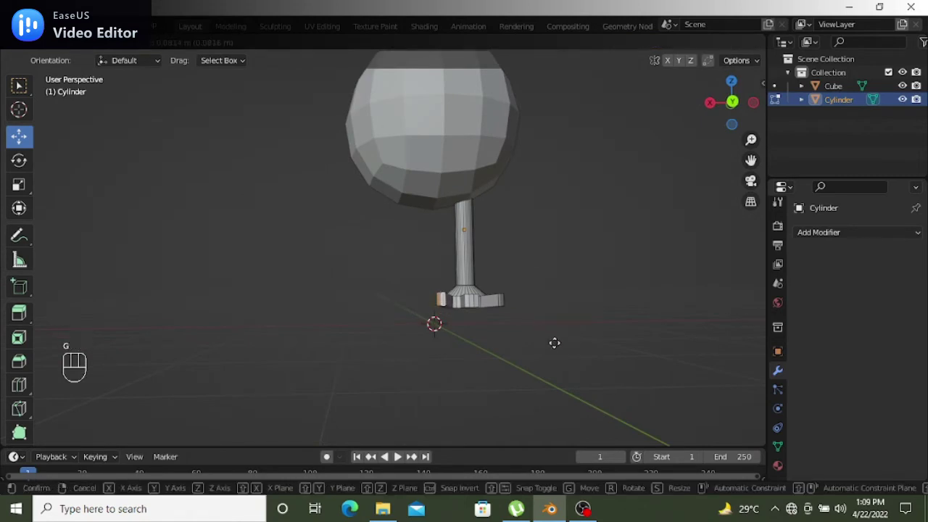
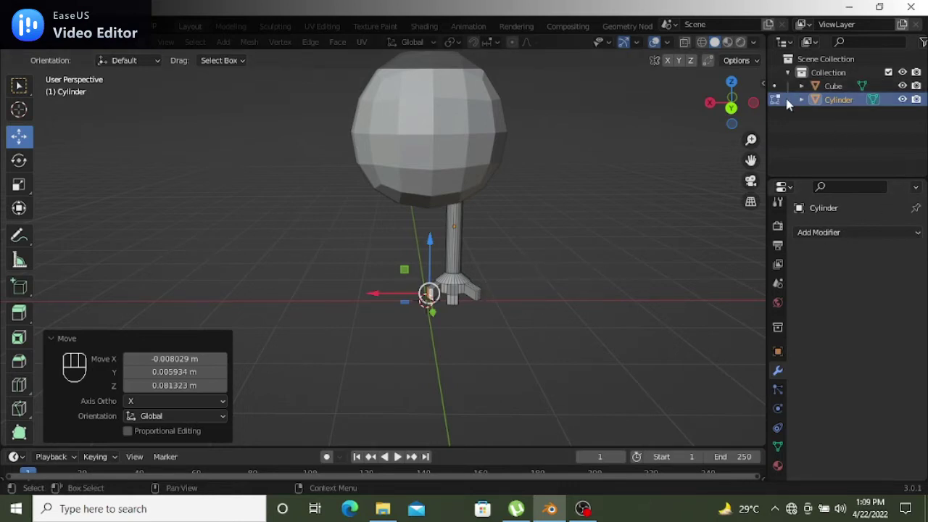
Duplicate the toed leg in Object Mode and move the copy along X beside the first
key("Tab")
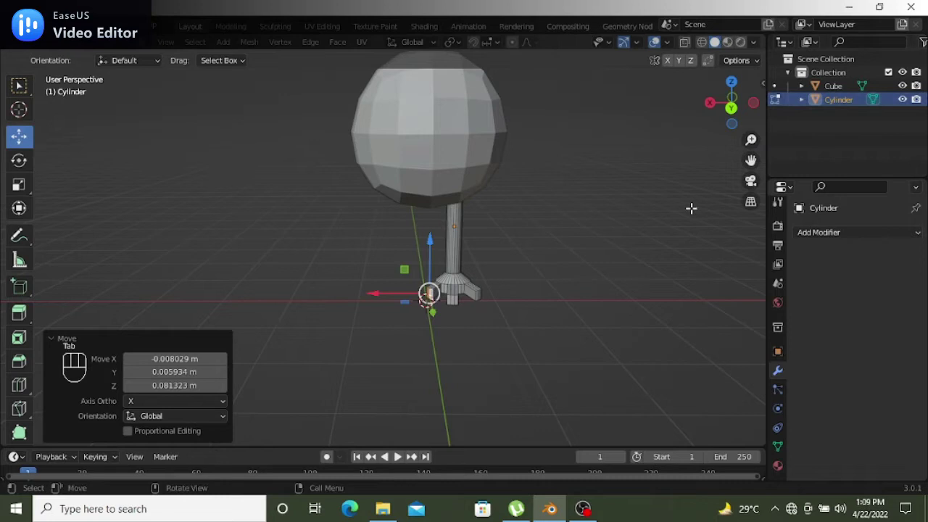
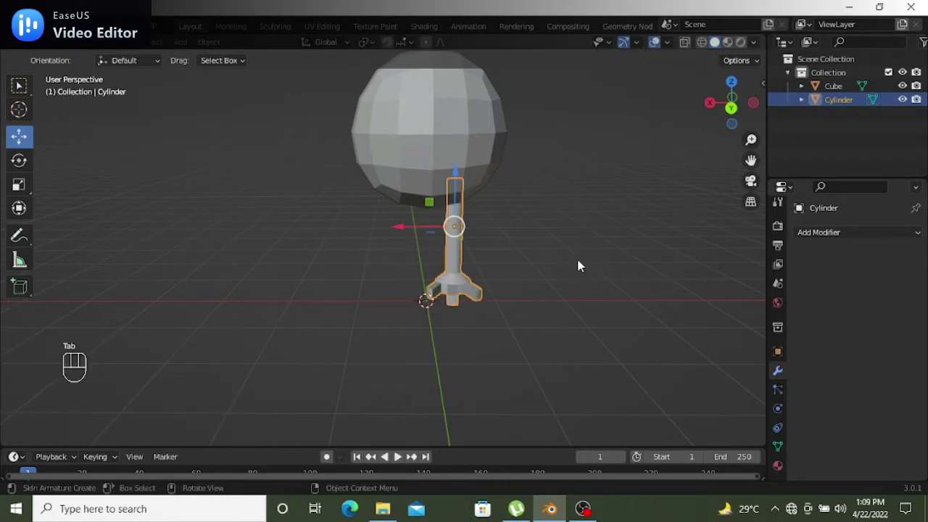
left_click_drag(620, 286, 621, 275)
key("shift+d")
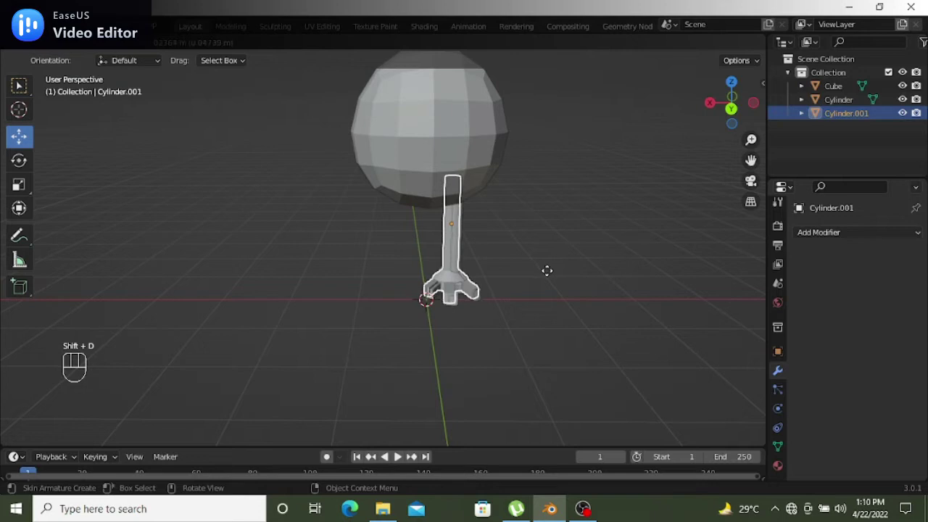
left_click(552, 276)
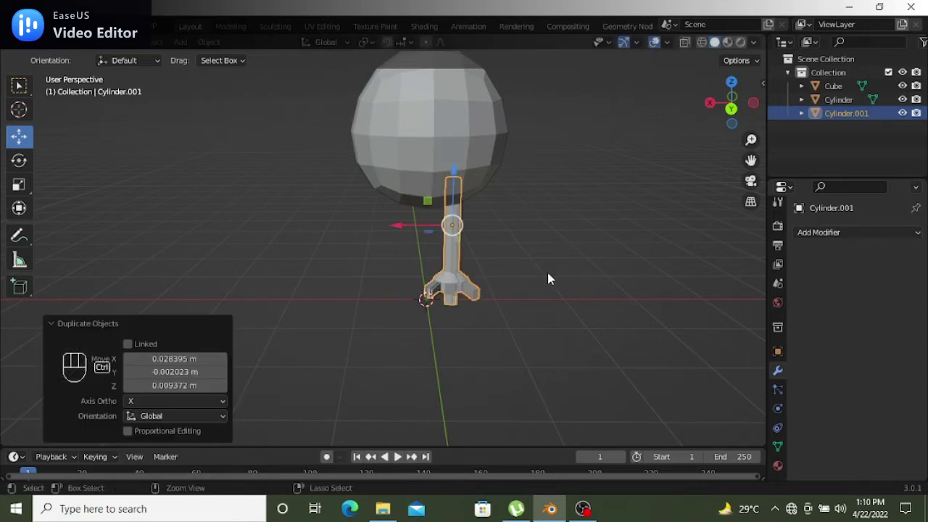
key("ctrl+z")
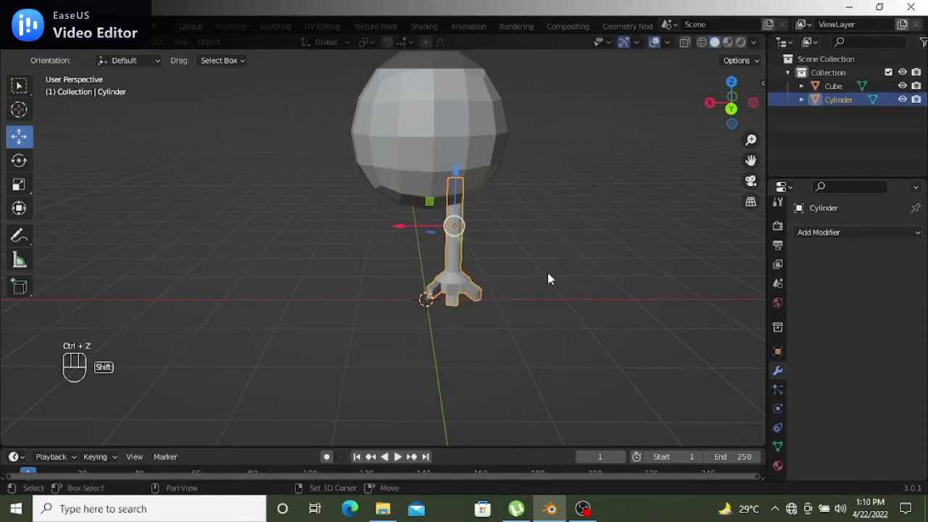
key("shift+d")
left_click(552, 278)
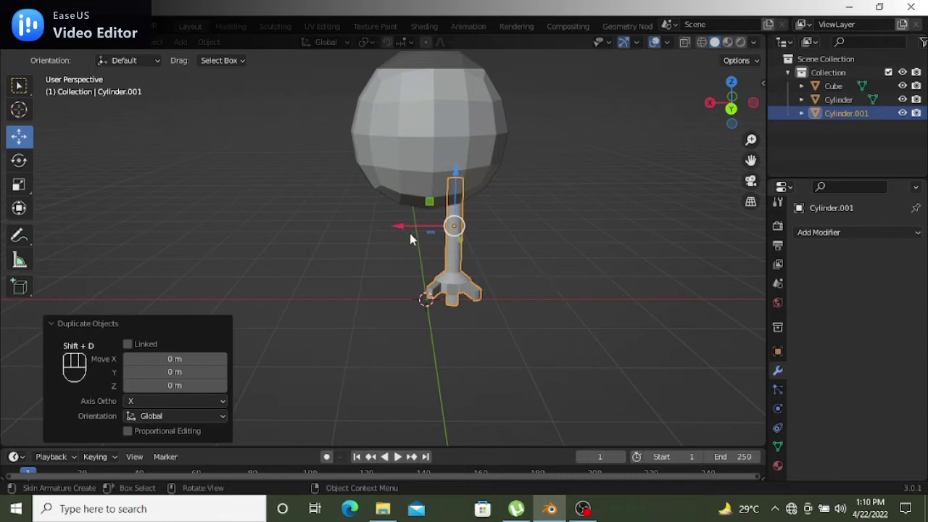
left_click_drag(411, 230, 420, 287)
left_click_drag(569, 251, 623, 281)
left_click_drag(624, 281, 626, 270)
left_click_drag(613, 269, 617, 249)
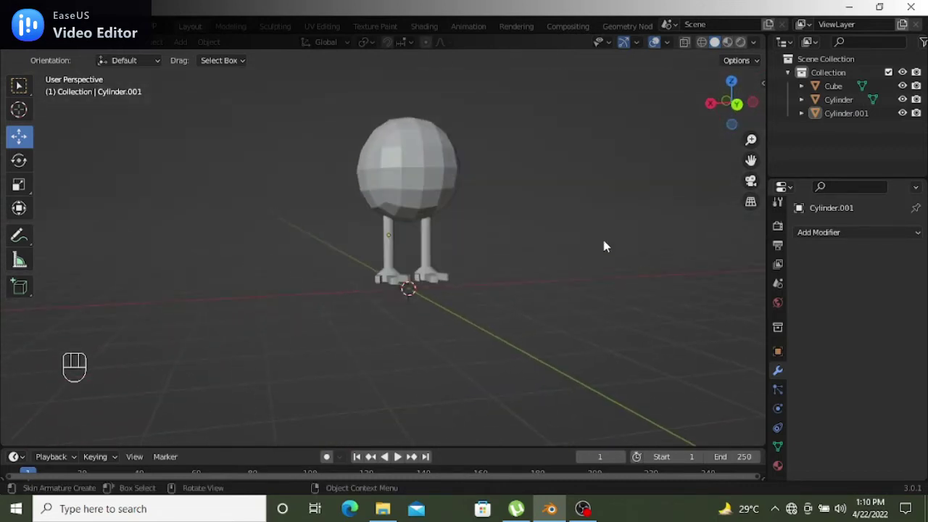
Face the two-legged character from the front and select the sphere body
left_click_drag(625, 217, 595, 230)
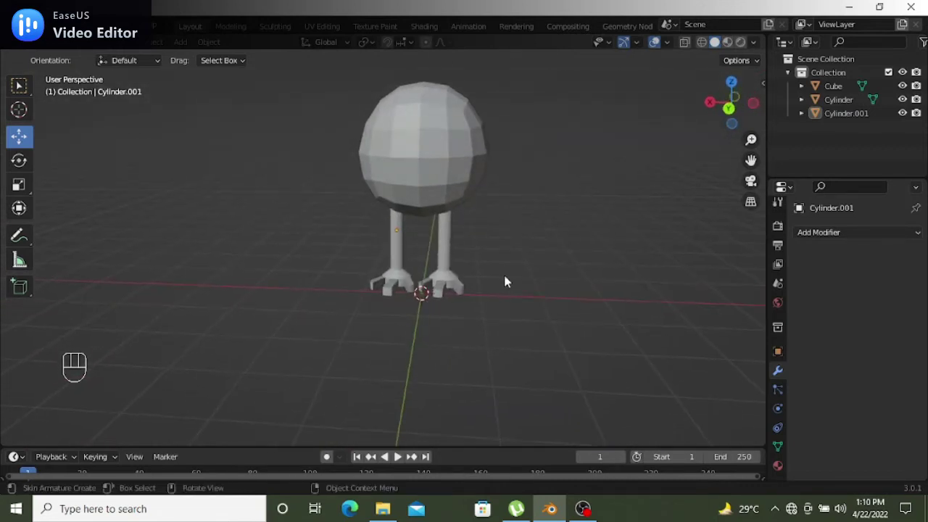
left_click(788, 97)
left_click_drag(426, 106, 436, 138)
left_click_drag(600, 251, 597, 224)
left_click(599, 228)
middle_click(611, 228)
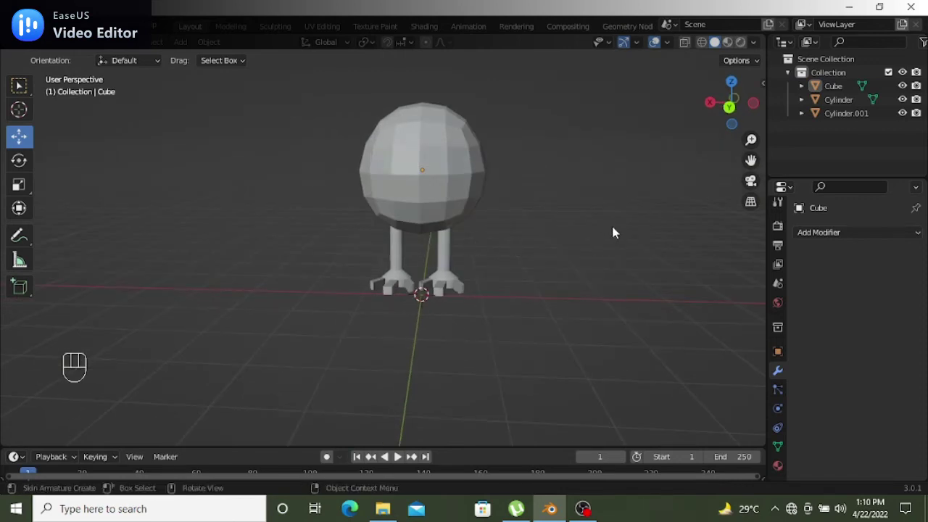
Add a cylinder between the feet, shrink it and squash it into a slim upright rod
key("shift+a")
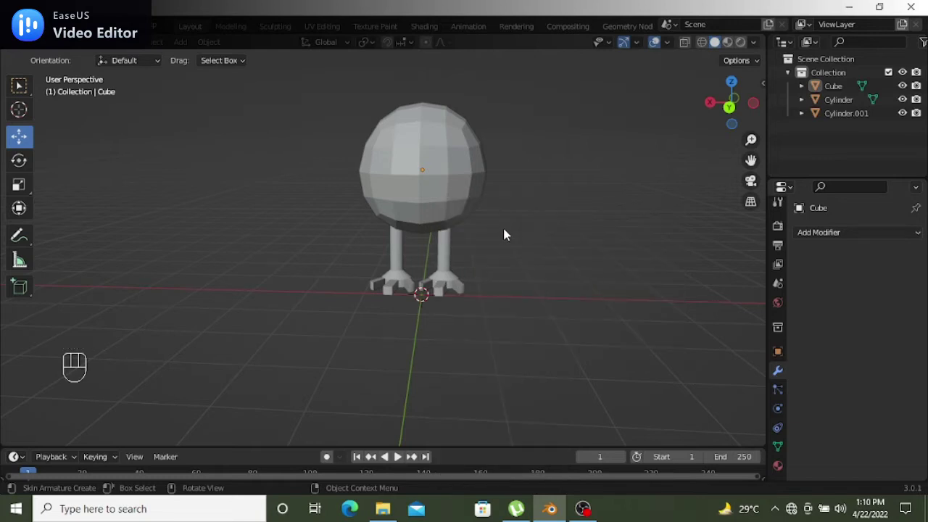
key("shift+a")
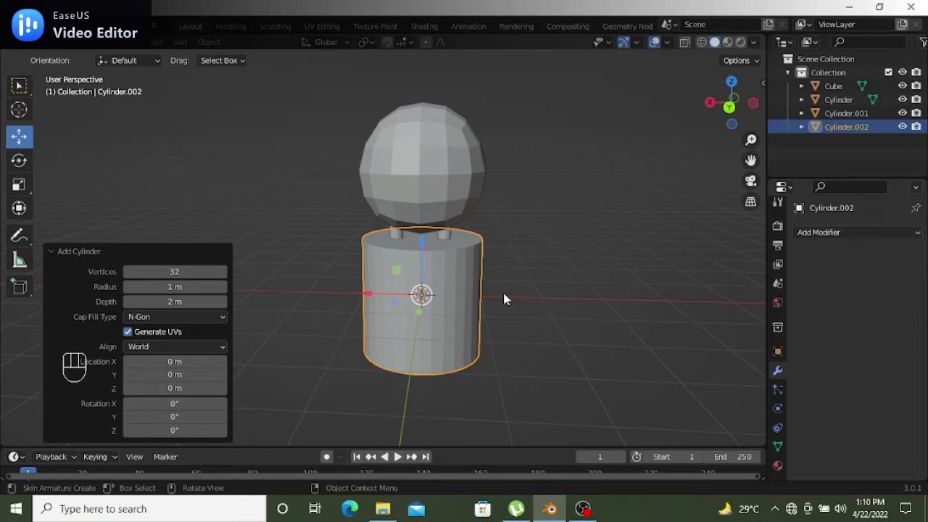
key("s")
left_click(442, 289)
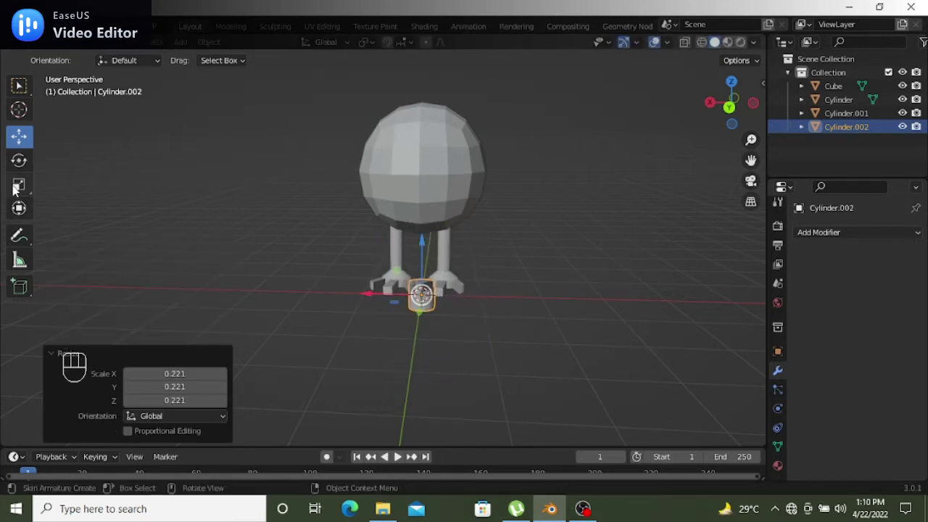
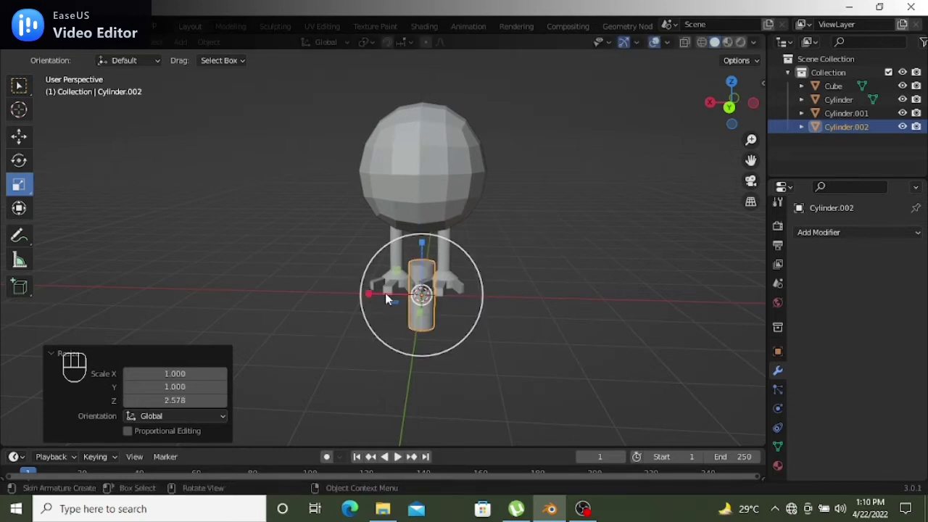
left_click_drag(716, 383, 4, 334)
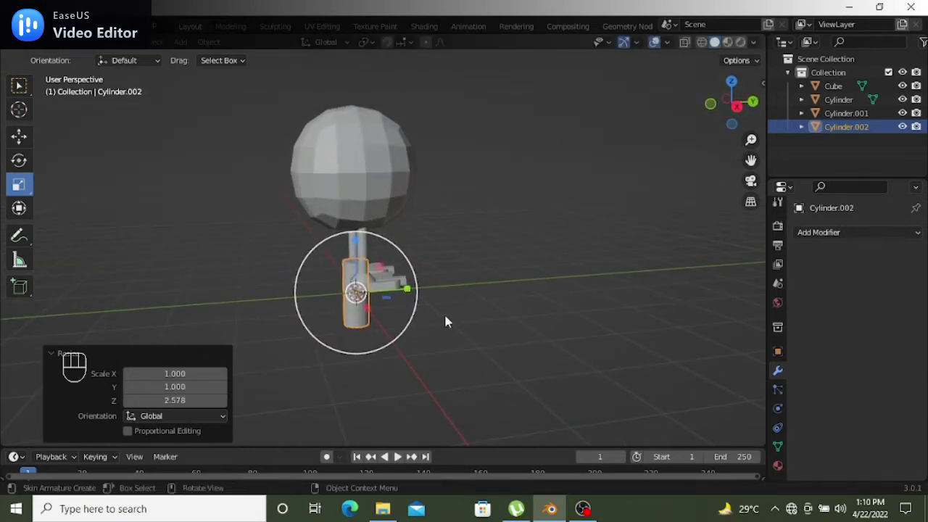
left_click(408, 291)
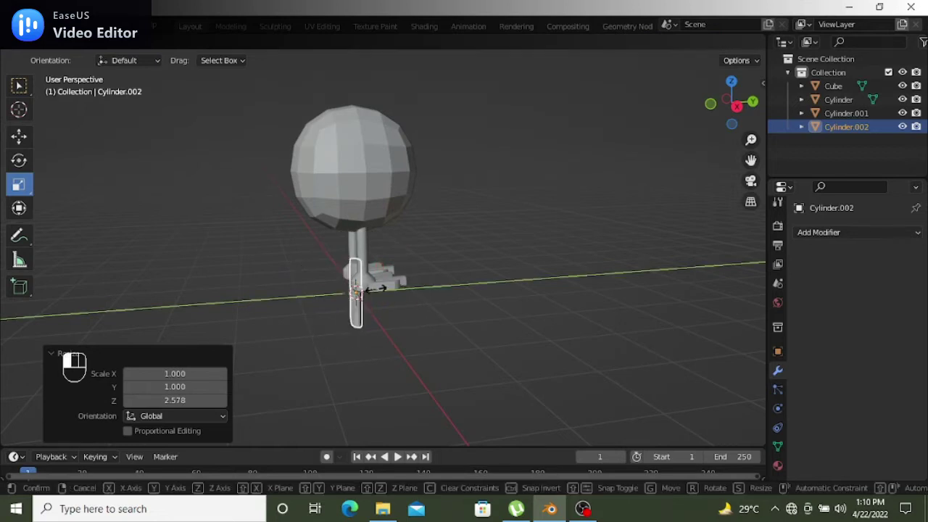
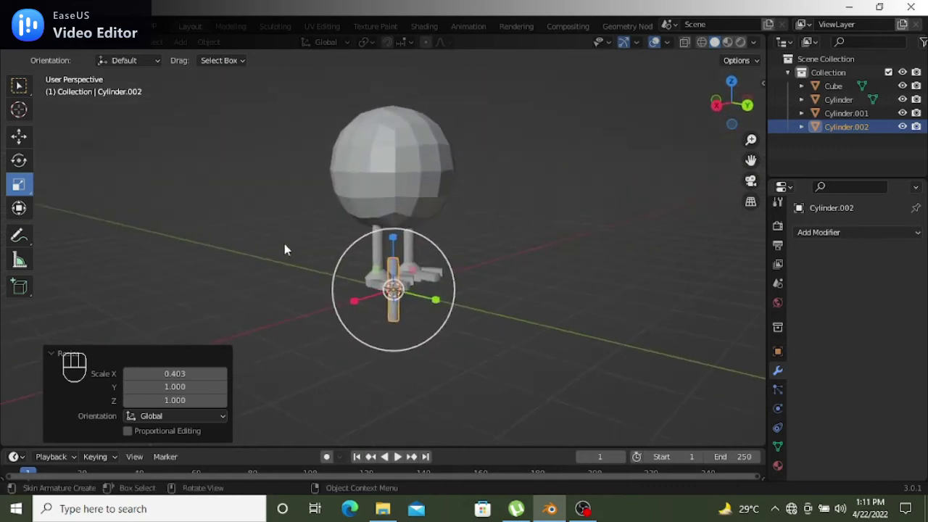
left_click_drag(609, 259, 541, 265)
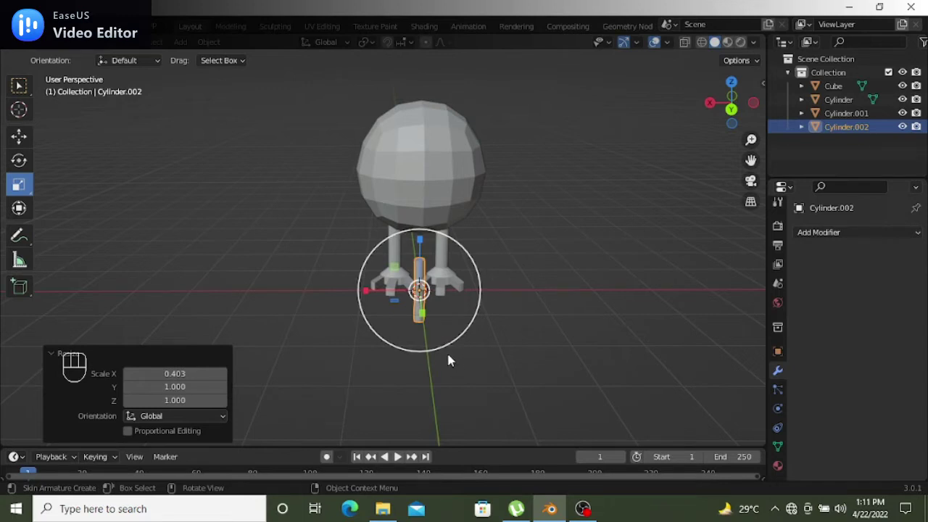
Move the slim rod up beside the sphere's left side and enter mesh editing on it
key("g")
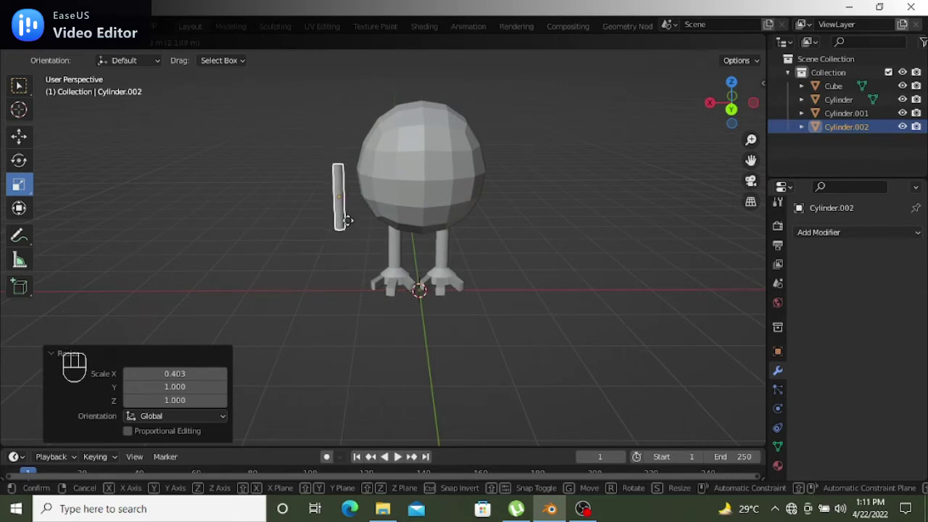
left_click(352, 226)
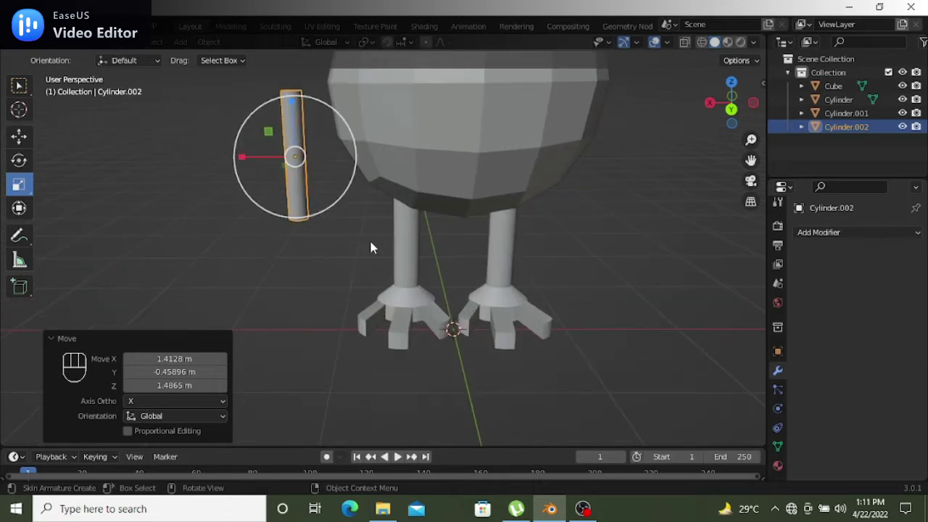
middle_click(441, 201)
left_click_drag(316, 190, 460, 188)
key("Tab")
Make the body see-through and pull the rod's top face out toward the sphere's side as an arm
left_click_drag(312, 191, 314, 164)
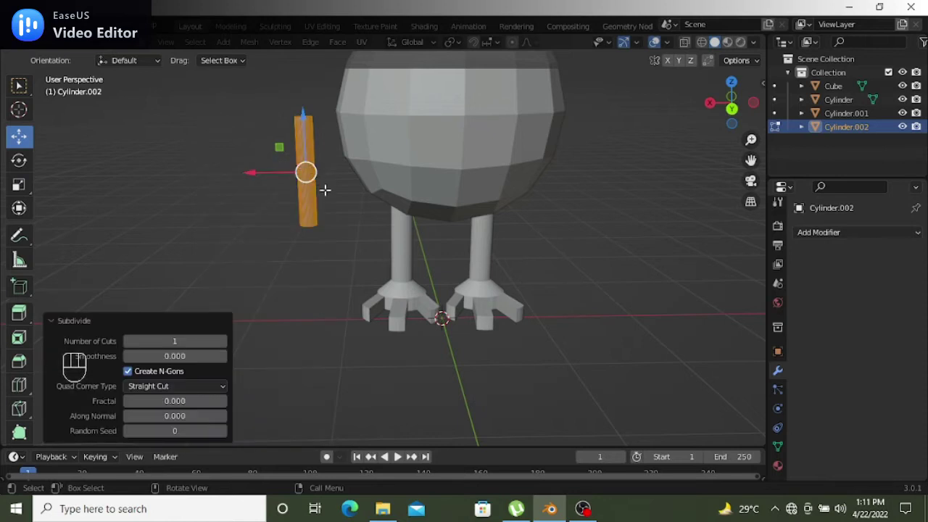
key("ctrl+z")
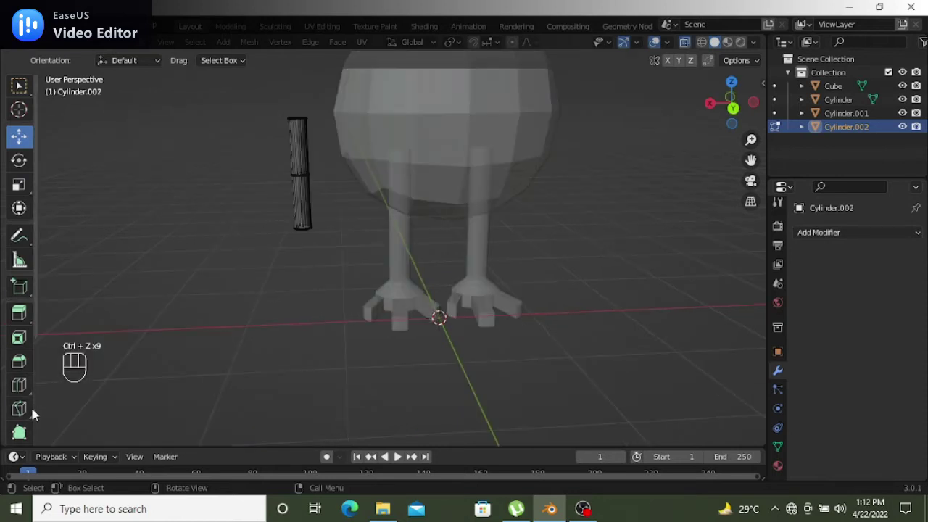
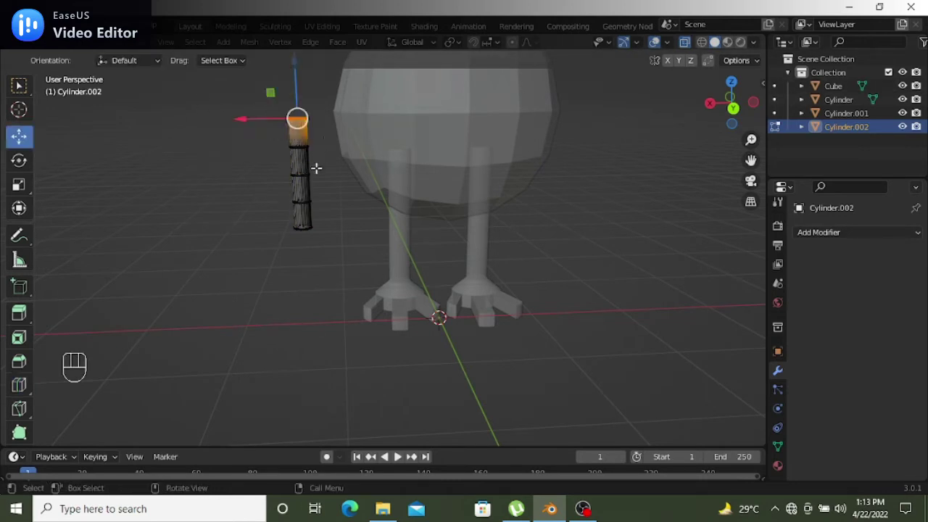
key("g")
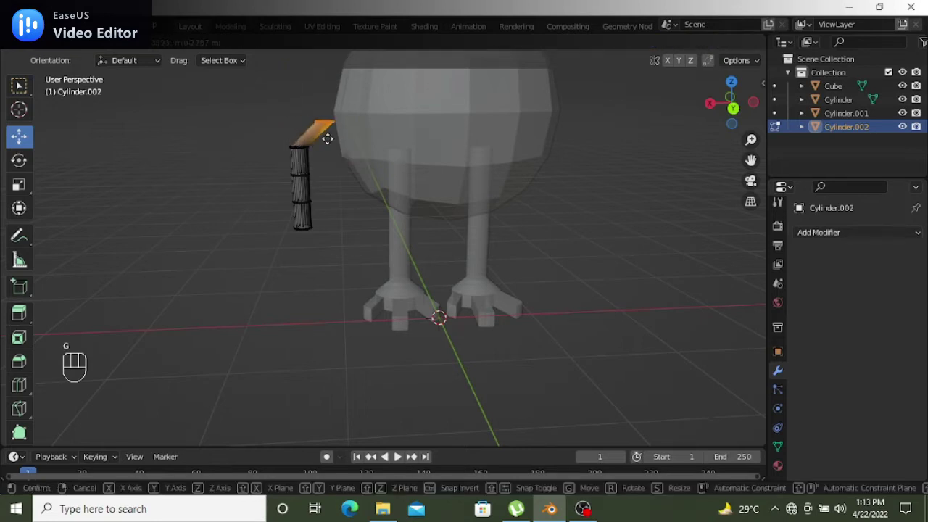
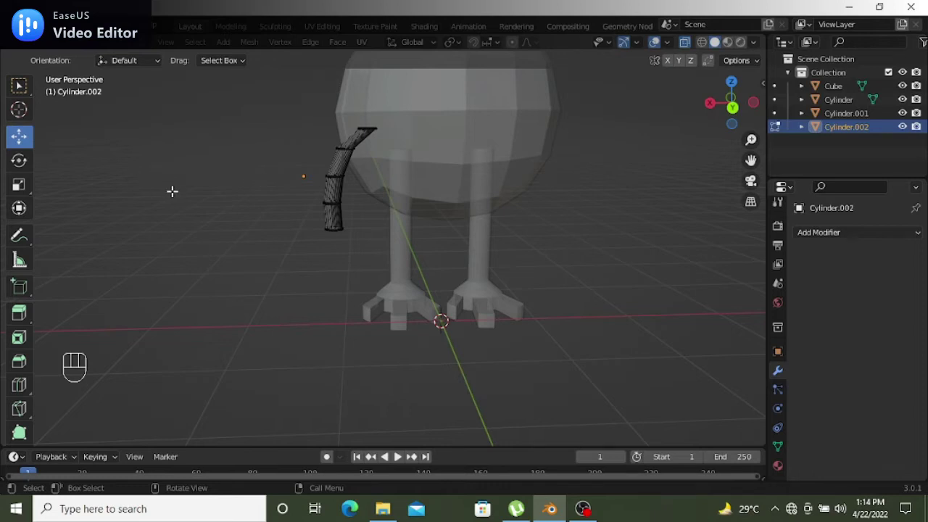
Leave Edit Mode and reselect the bent arm beside the body after checking it from the side
key("Tab")
left_click(567, 279)
left_click_drag(585, 275, 745, 273)
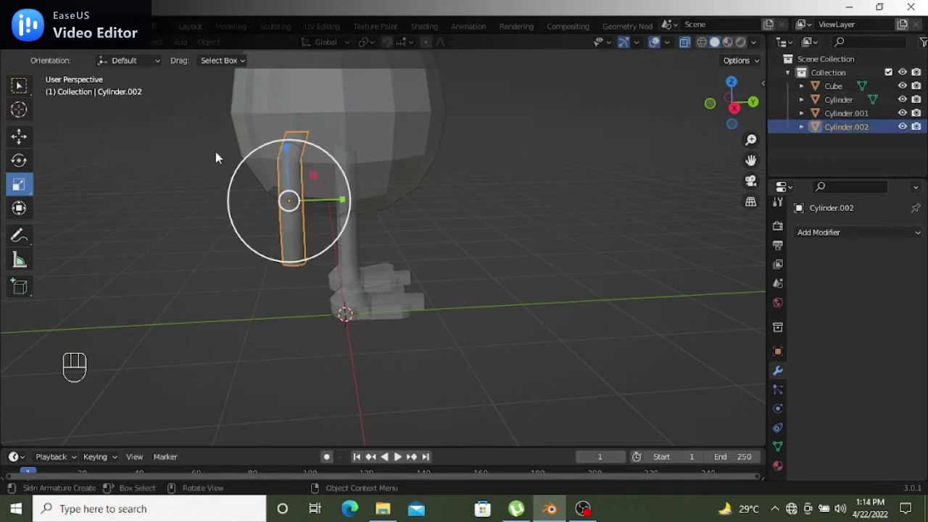
left_click_drag(39, 141, 67, 155)
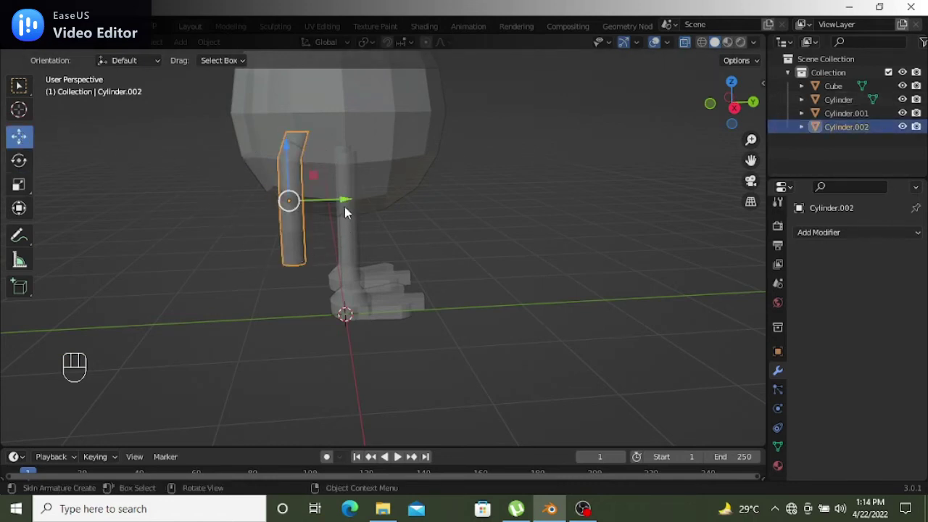
left_click(346, 201)
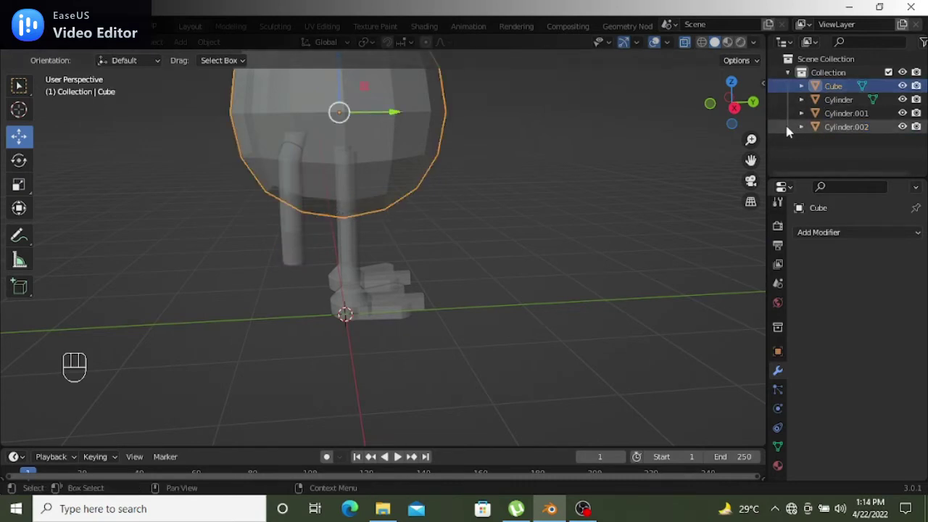
left_click(781, 130)
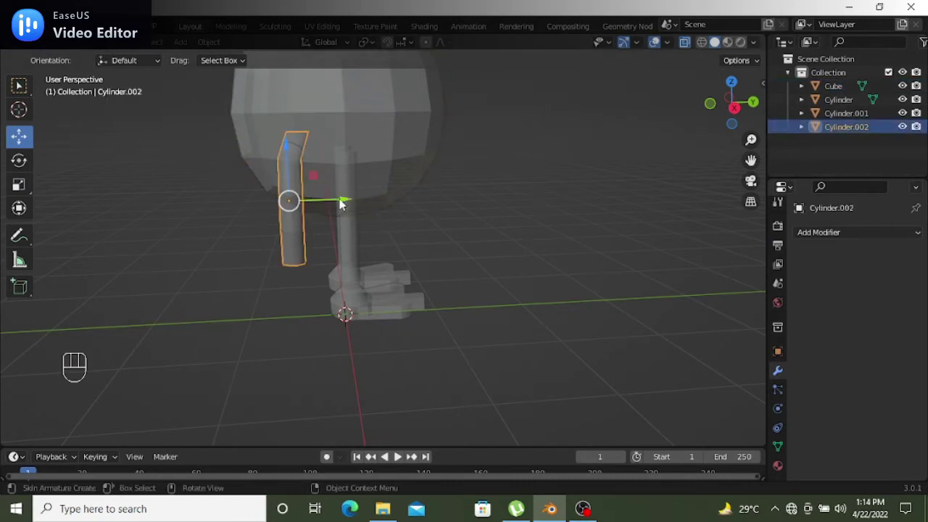
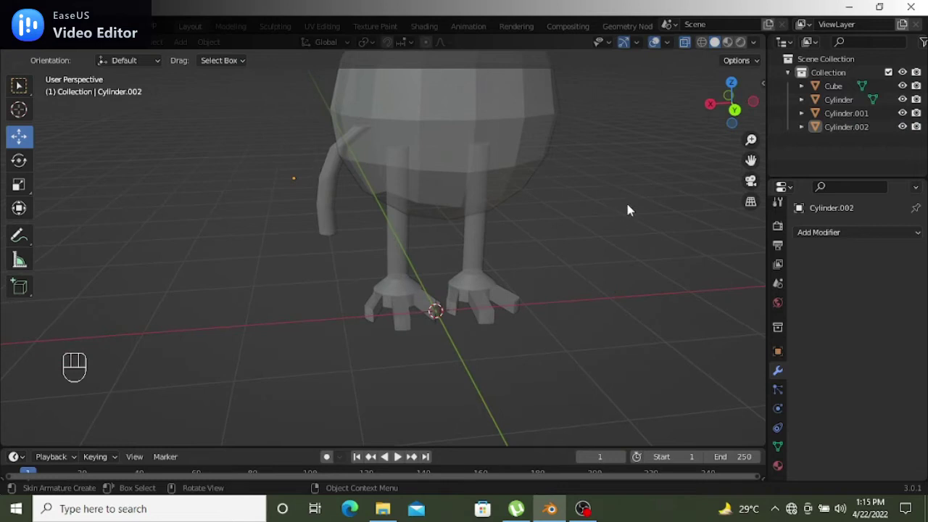
View the legs from below and begin extending the leg piece's end down out of the body
left_click_drag(651, 179, 4, 185)
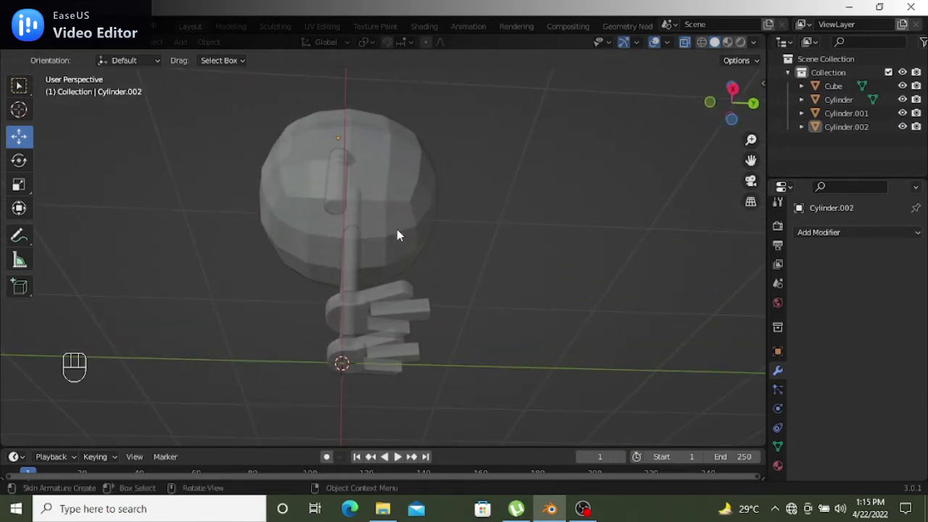
left_click_drag(401, 231, 295, 200)
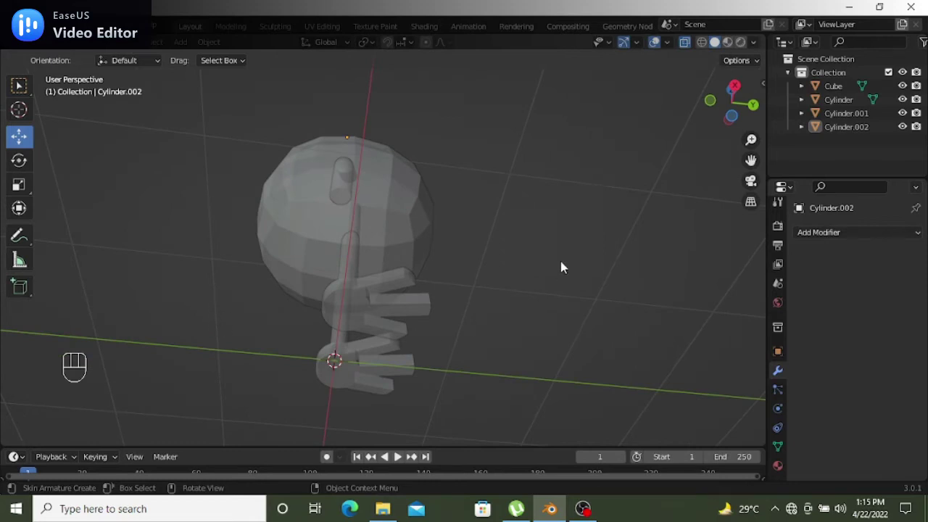
left_click(789, 136)
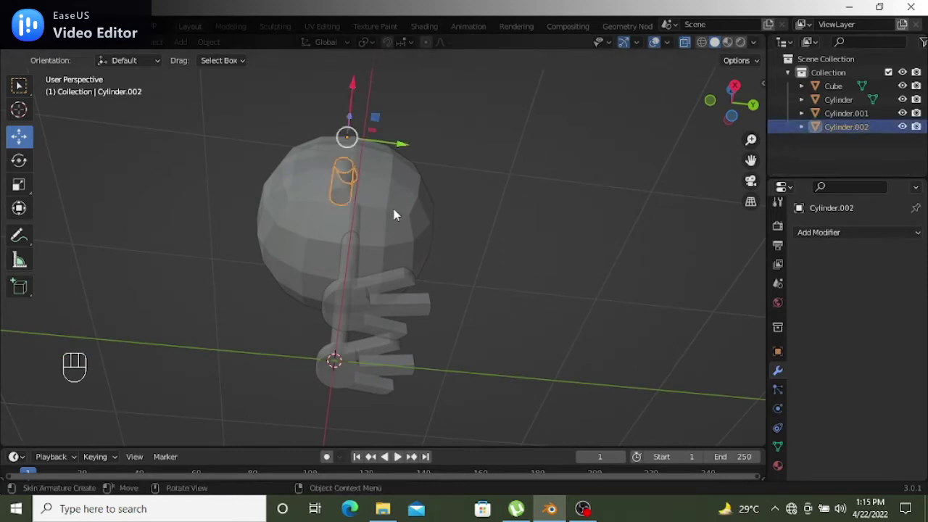
key("Tab")
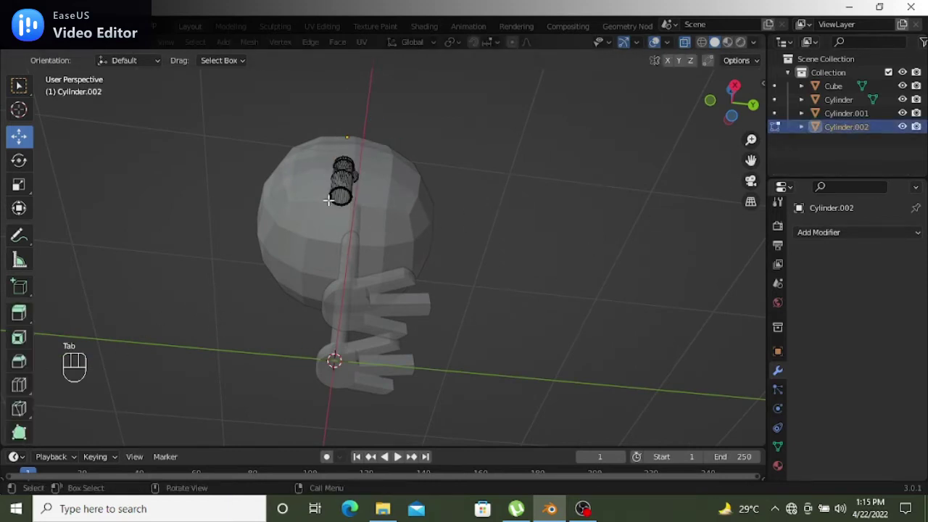
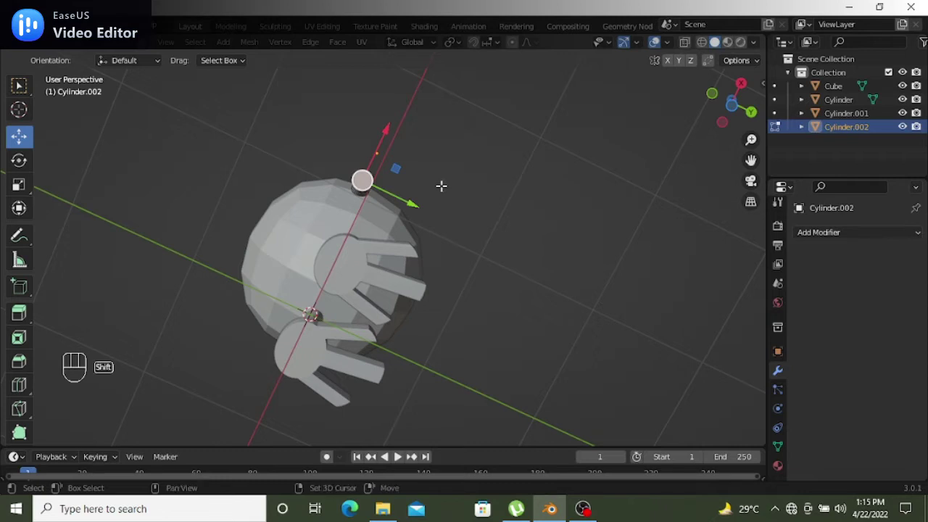
key("shift+d")
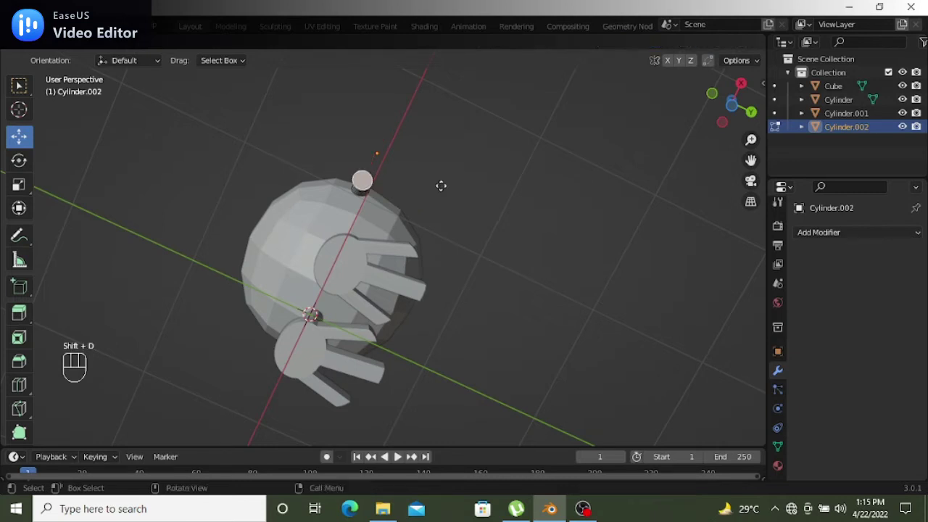
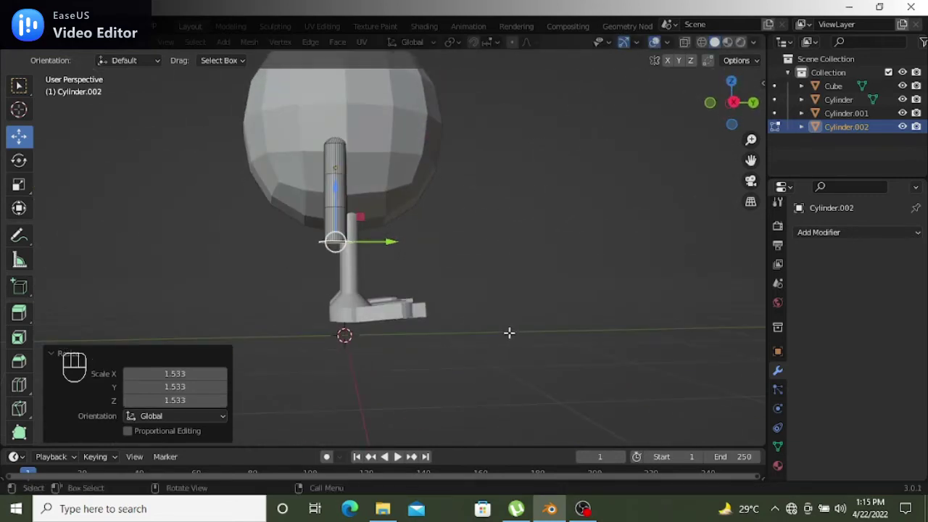
Extrude the bottom loop of the thick leg section downward toward the foot
key("e")
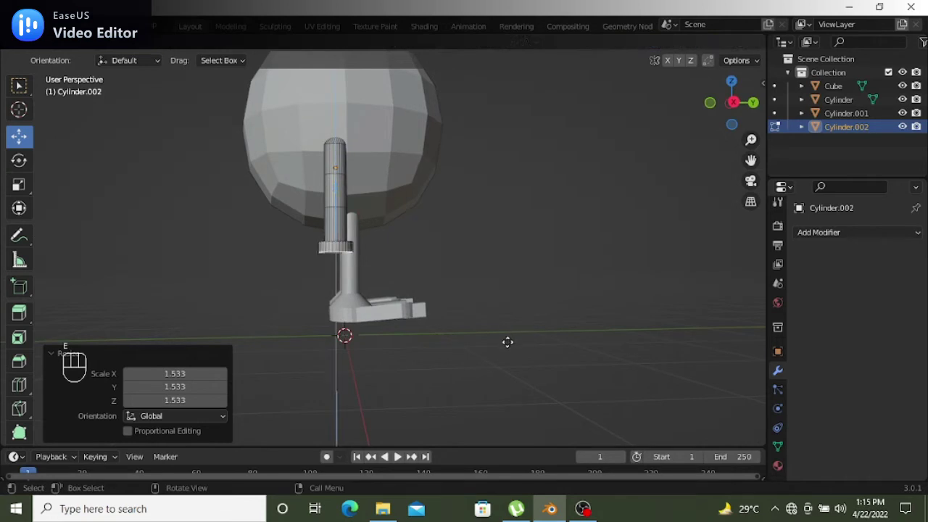
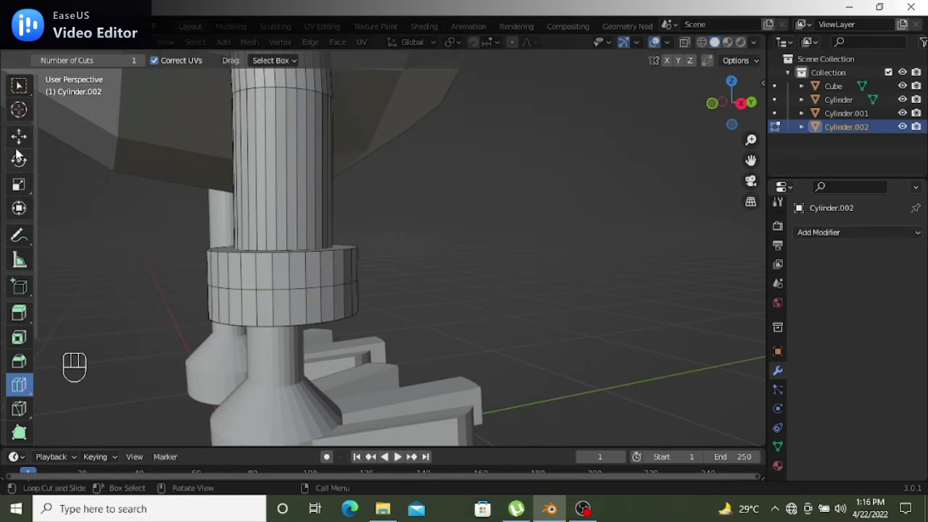
Confirm the loop cut on the leg section, then undo the last adjustment
left_click(26, 140)
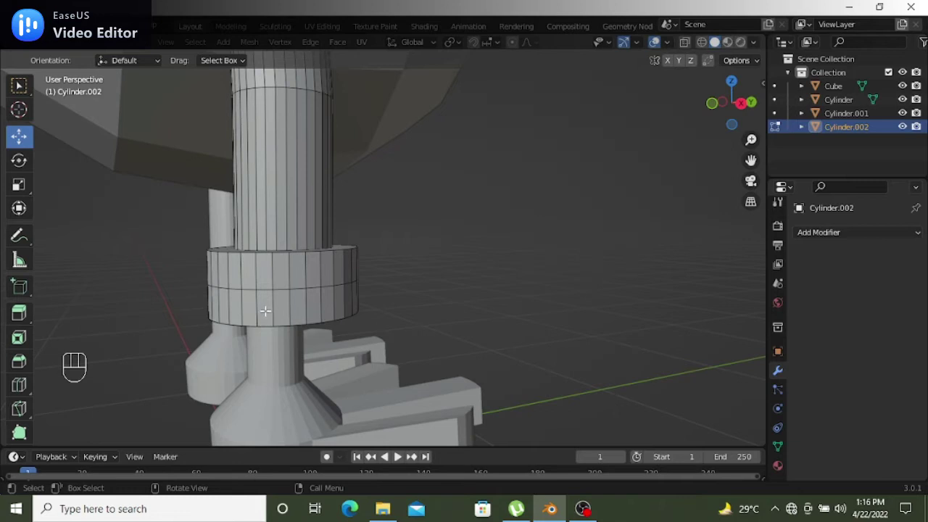
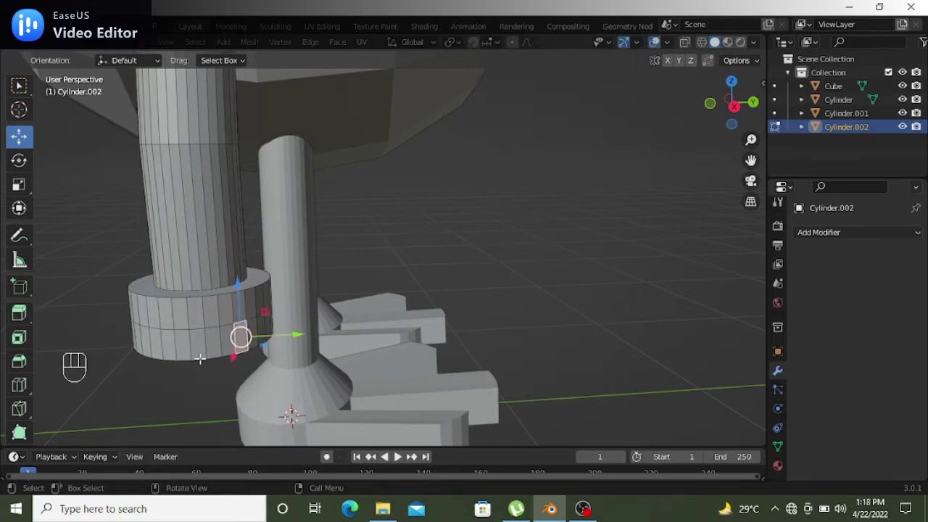
key("ctrl+z")
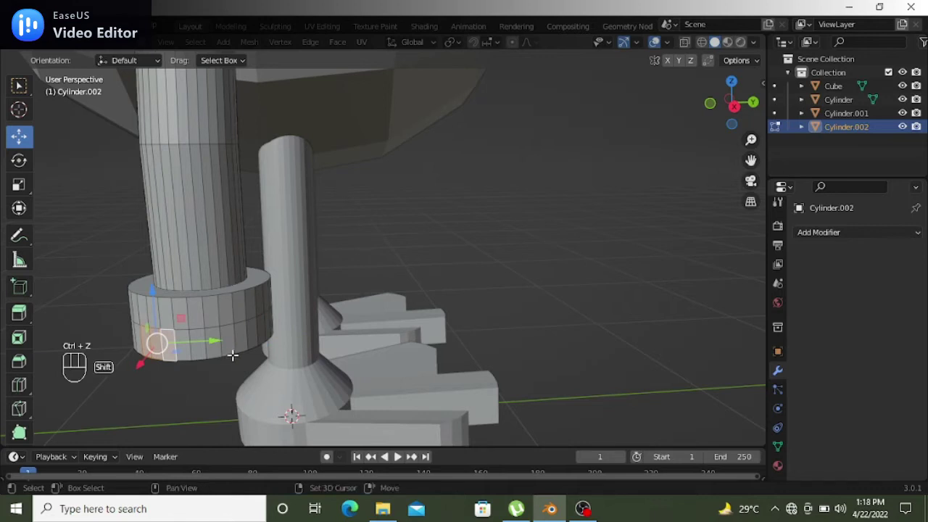
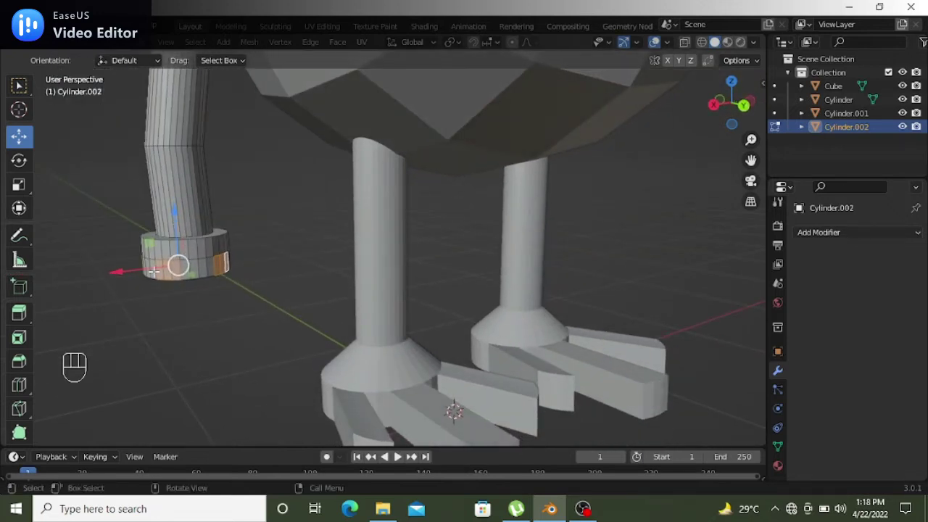
key("e")
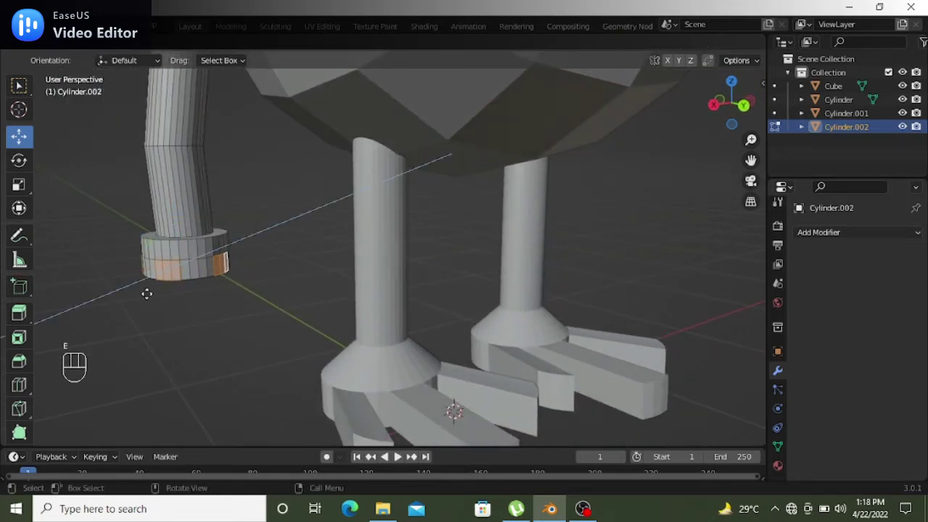
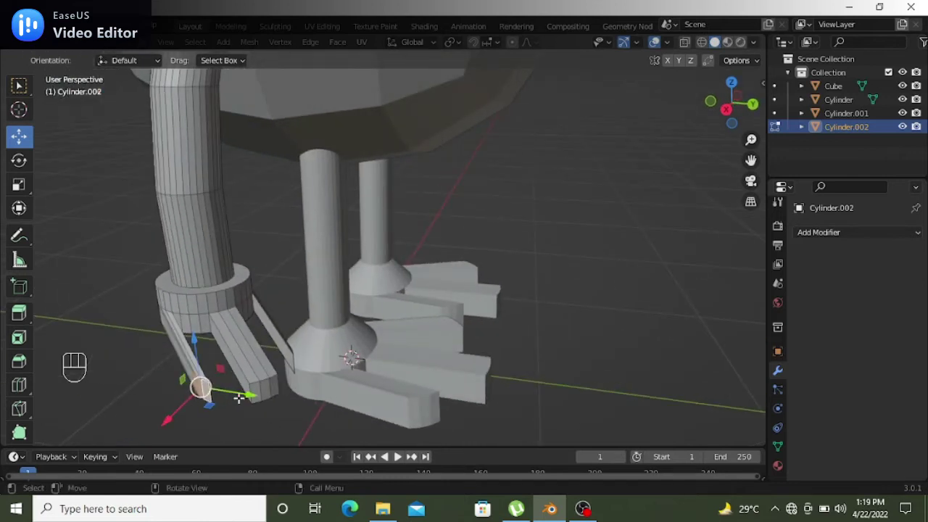
key("g")
key("g")
key("g")
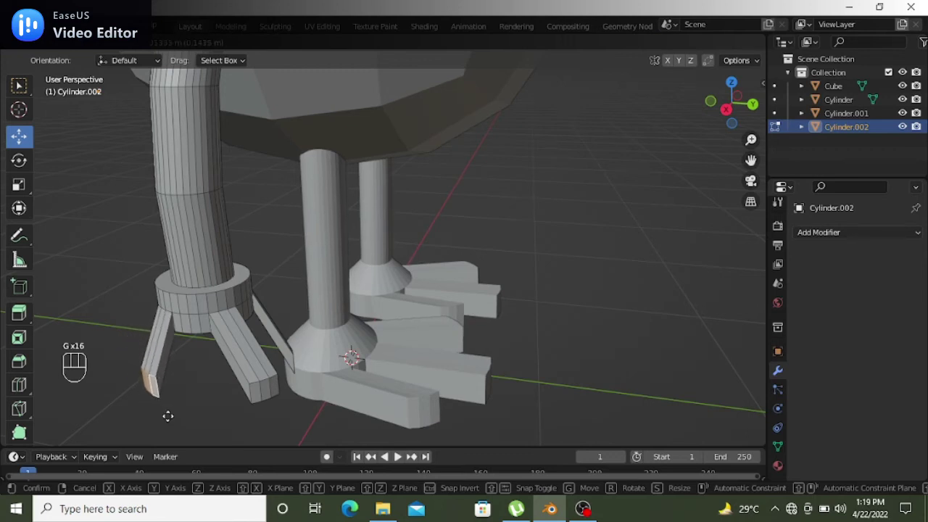
left_click(174, 416)
middle_click(212, 421)
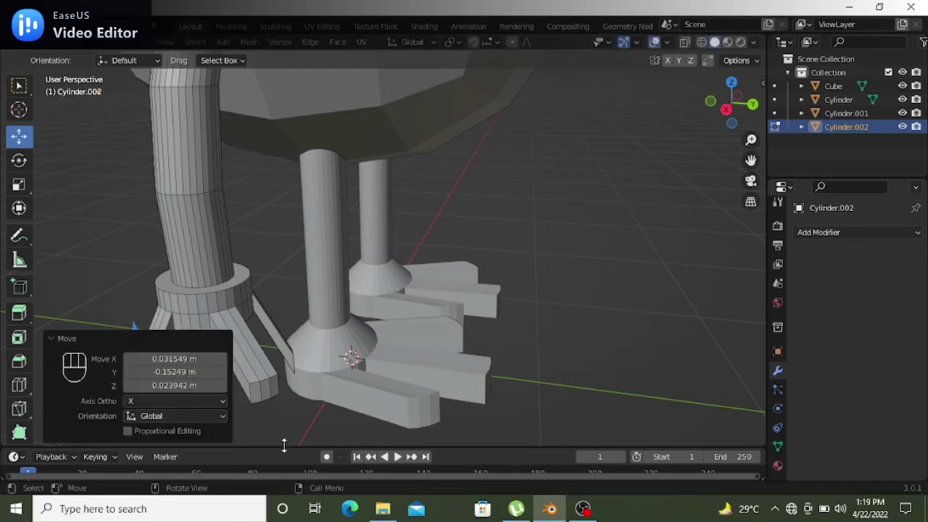
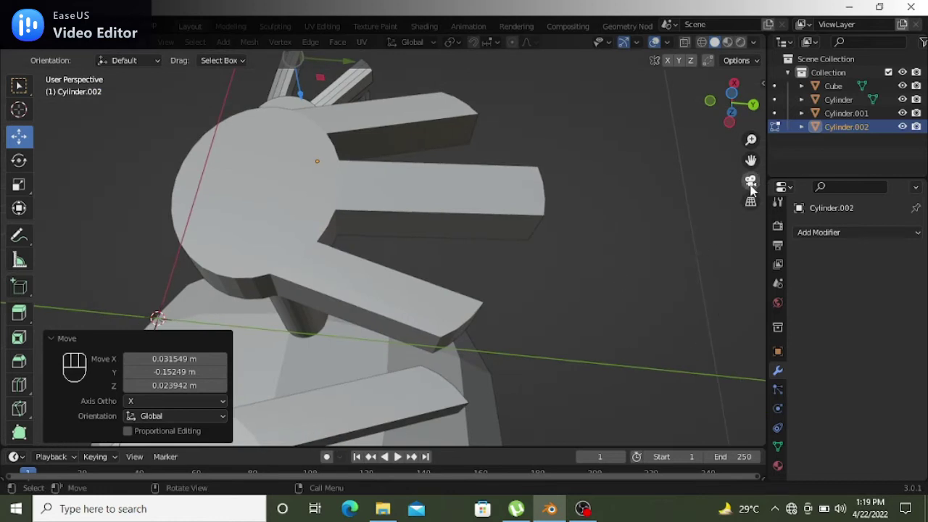
Reposition the toe pieces and the toe tip on the foot with repeated moves
key("ctrl+z")
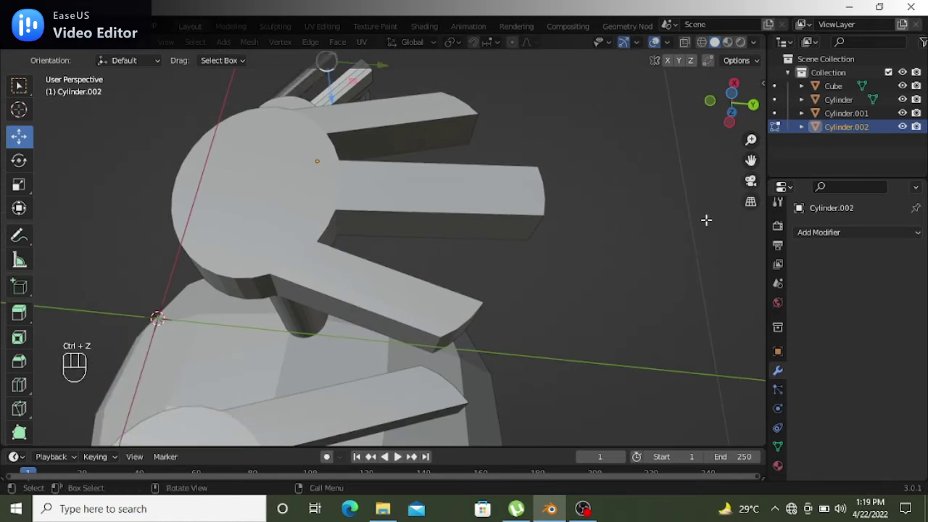
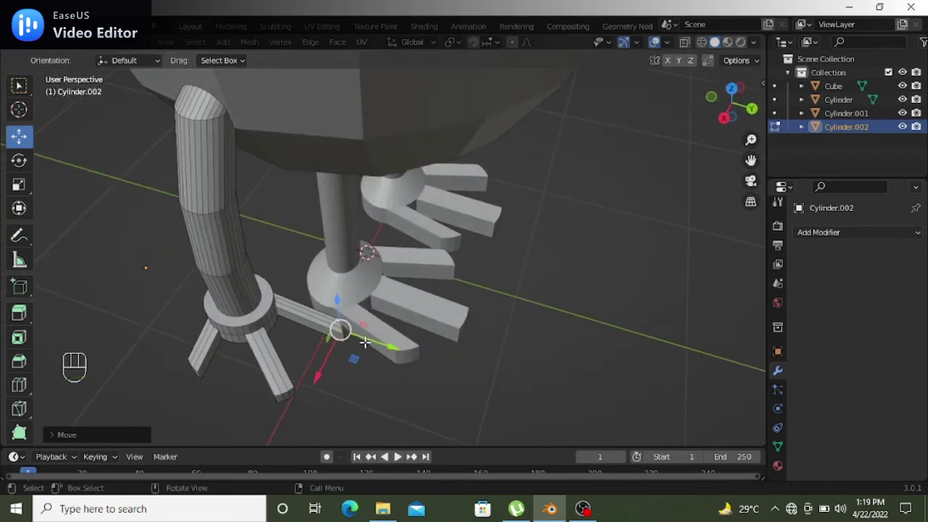
key("g")
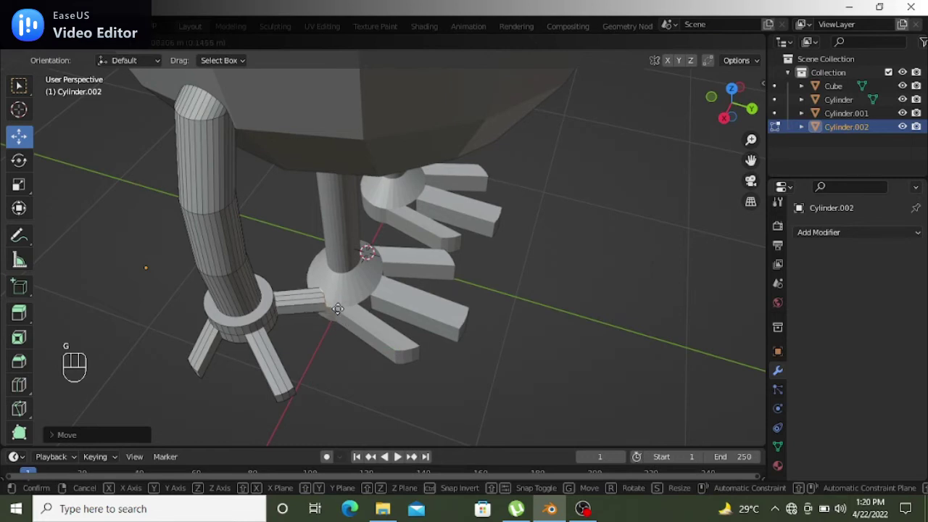
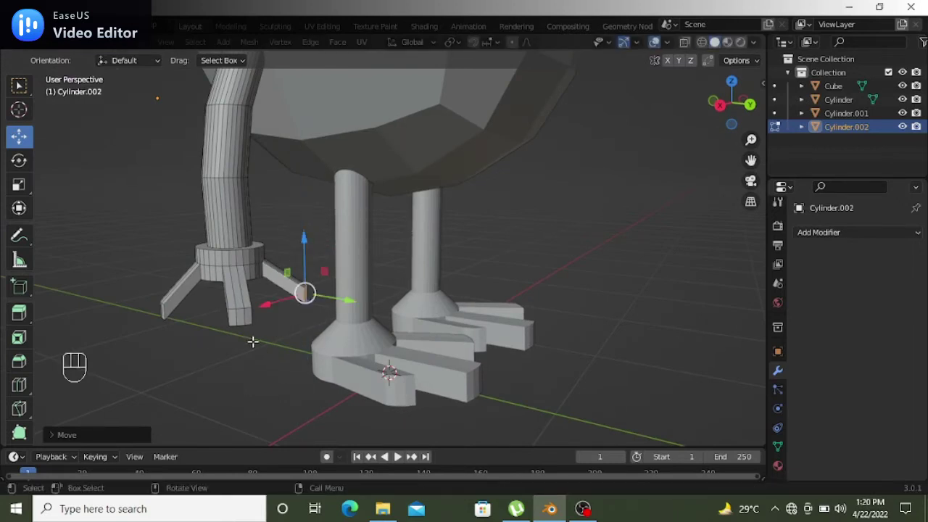
key("g")
key("g")
key("g")
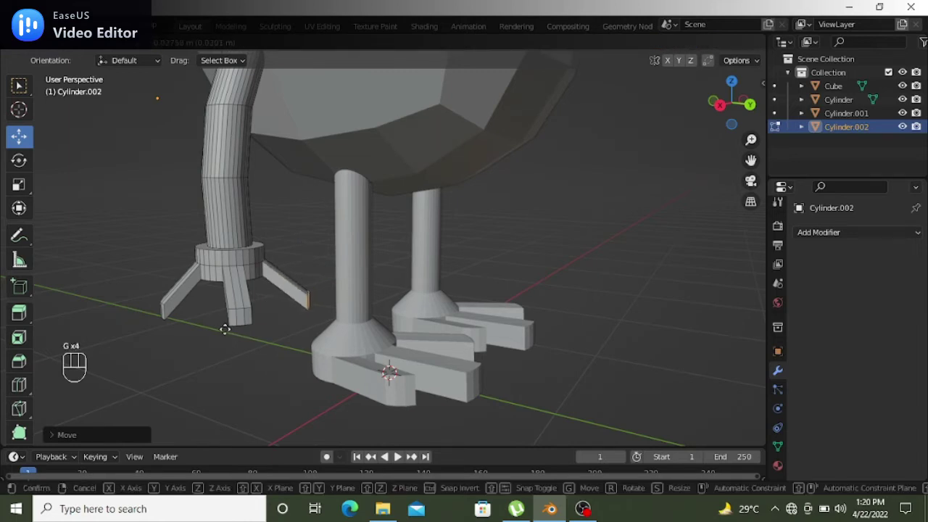
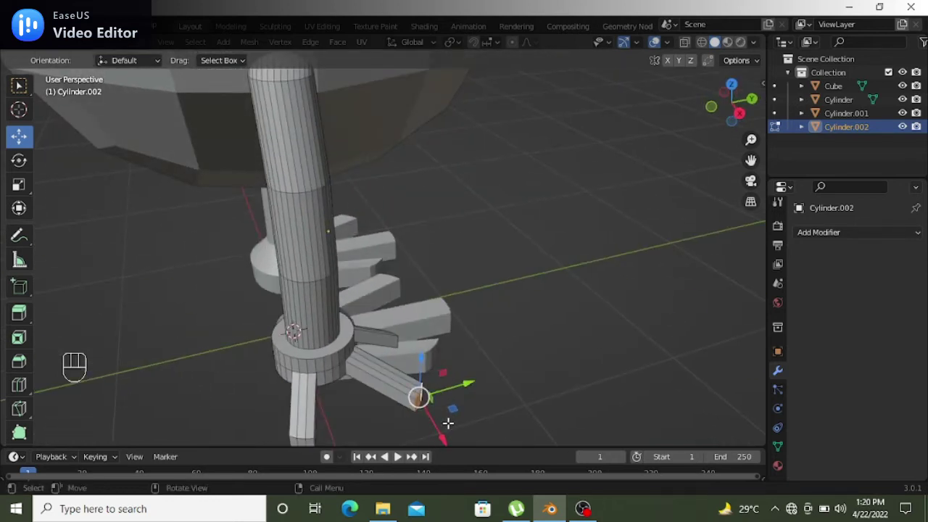
key("g")
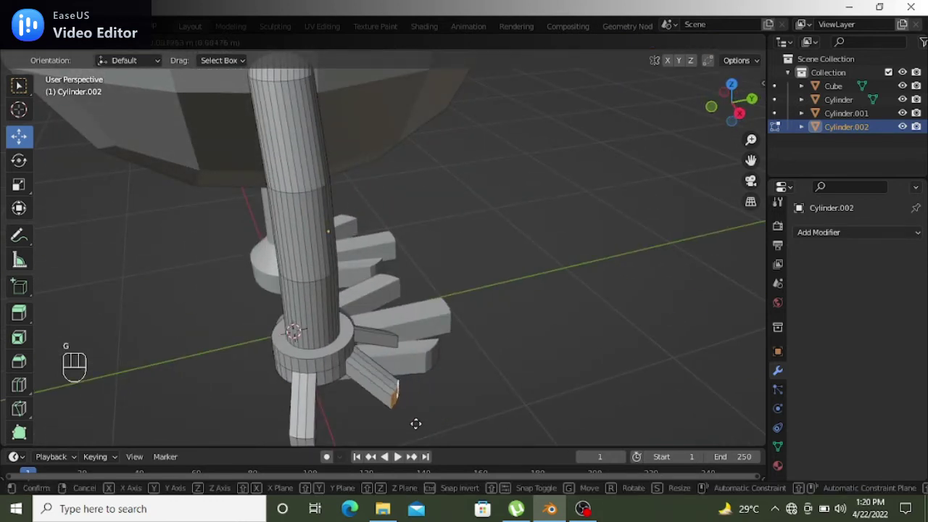
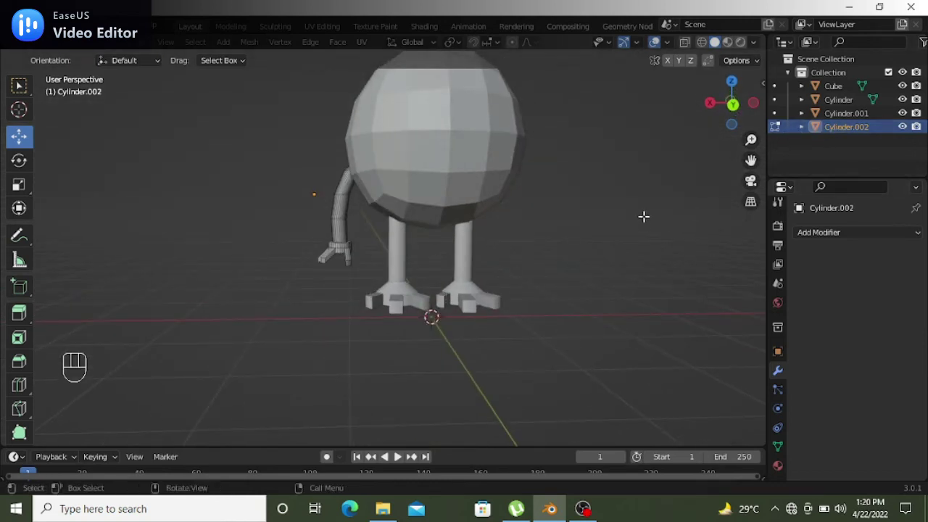
Finish editing the arm and orbit to check the character now has arms on both sides
key("Tab")
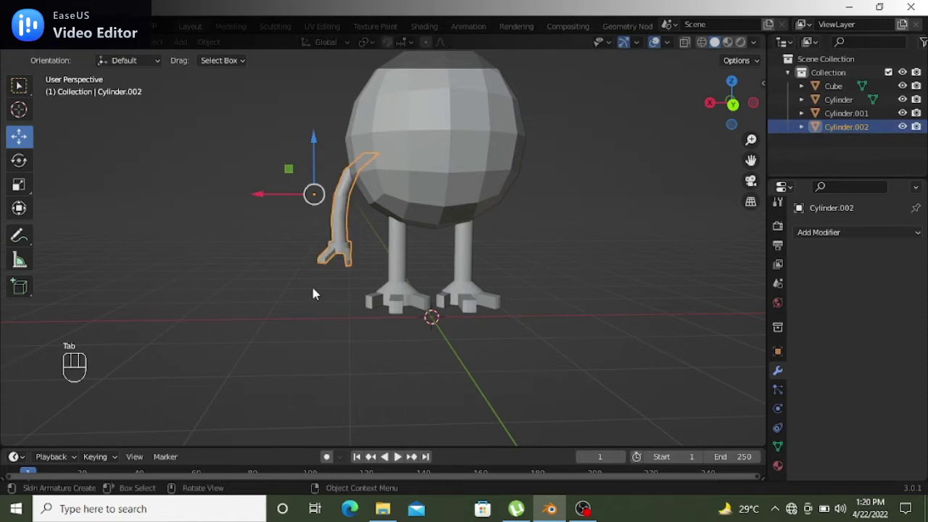
left_click_drag(354, 289, 332, 279)
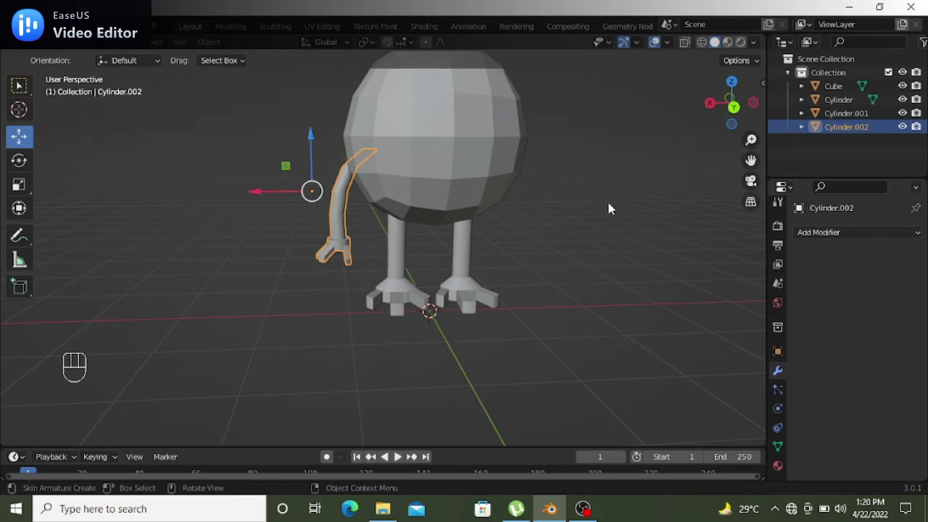
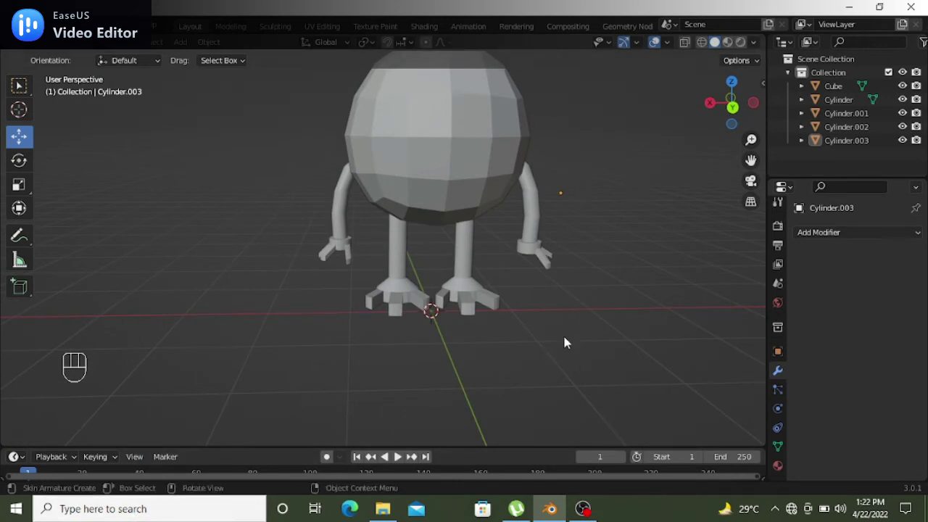
middle_click(611, 254)
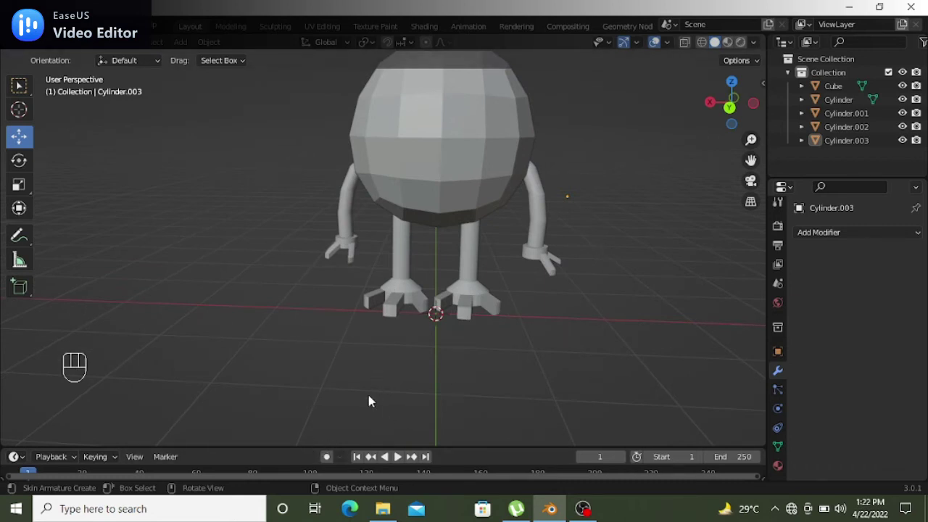
Add a UV sphere for the eye, undoing a wrong circle first, and shrink it in two passes
key("shift+a")
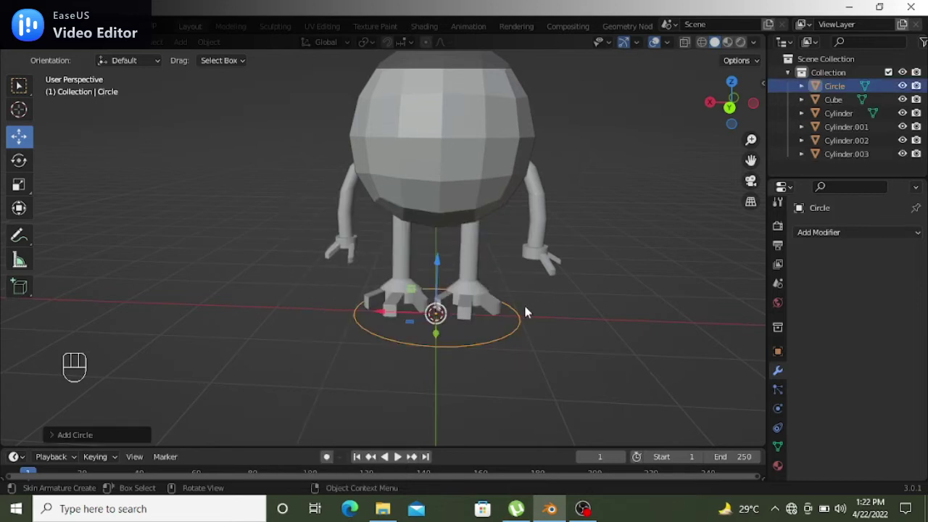
key("ctrl+z")
key("shift+a")
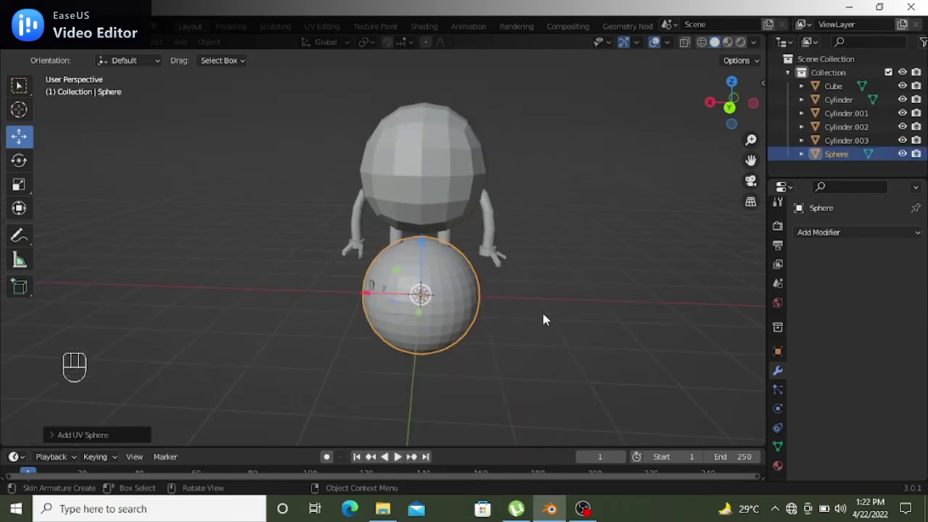
key("s")
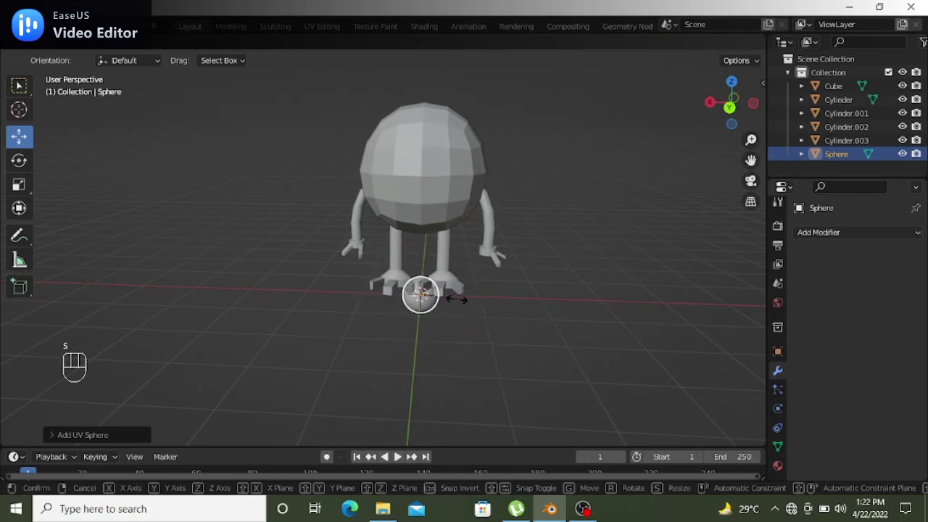
left_click(455, 304)
left_click_drag(474, 305, 479, 314)
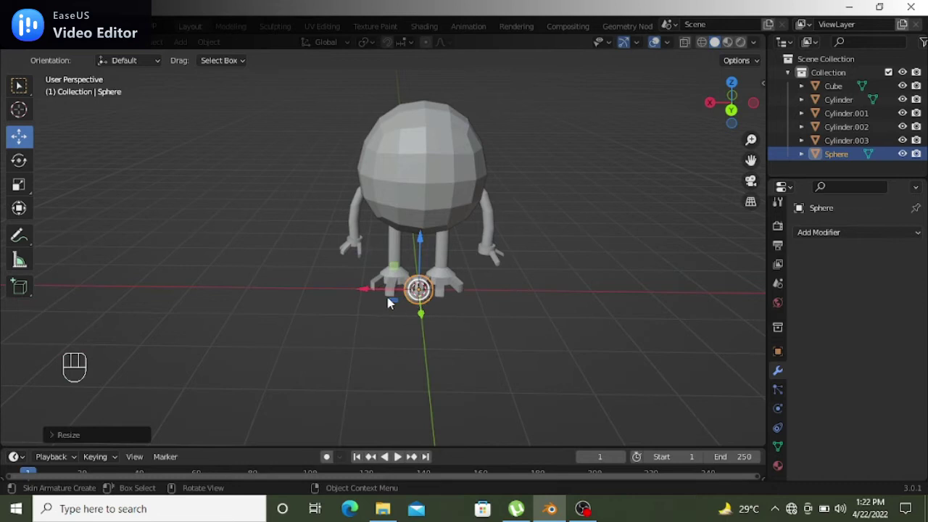
key("s")
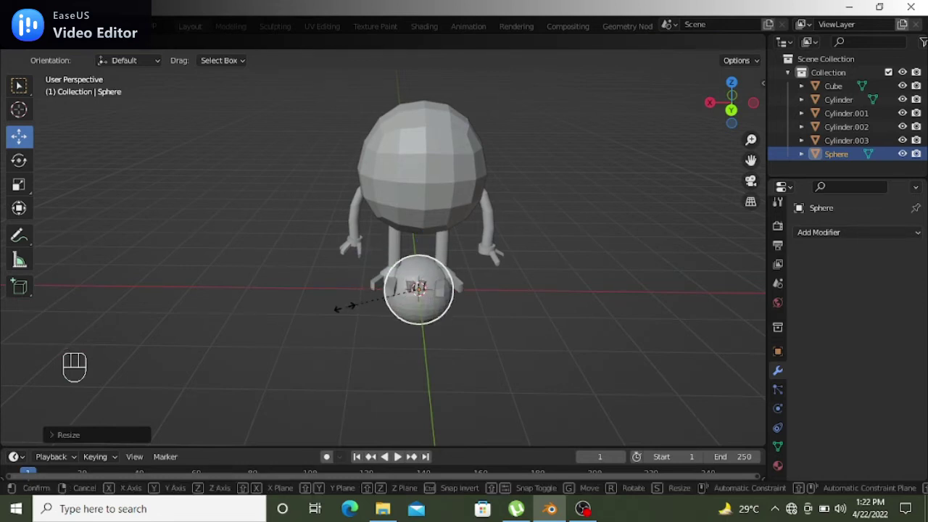
left_click(349, 311)
Move the small eye sphere up onto the front of the round body
left_click_drag(421, 238, 432, 99)
left_click_drag(581, 233, 584, 190)
left_click_drag(424, 150, 466, 159)
left_click(506, 217)
left_click_drag(512, 234, 389, 232)
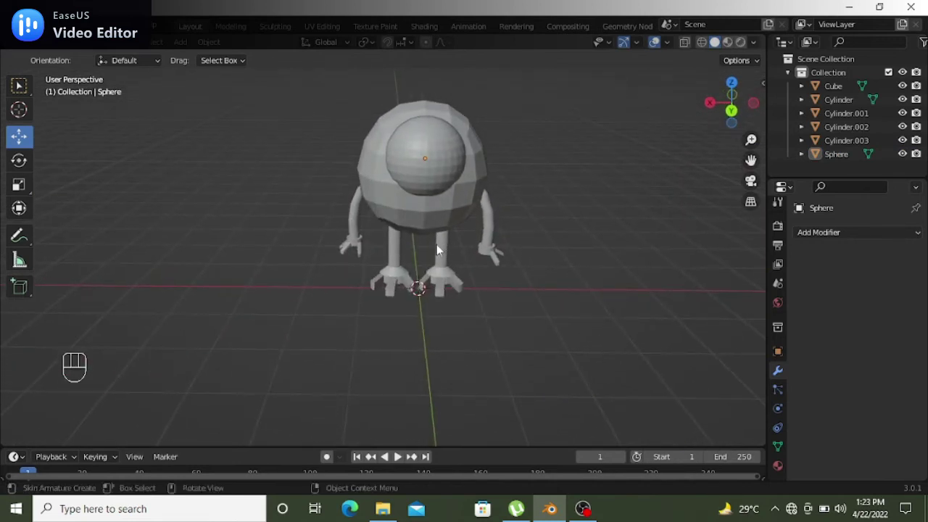
Enlarge the eye sphere so it covers most of the body's front
key("ctrl+z")
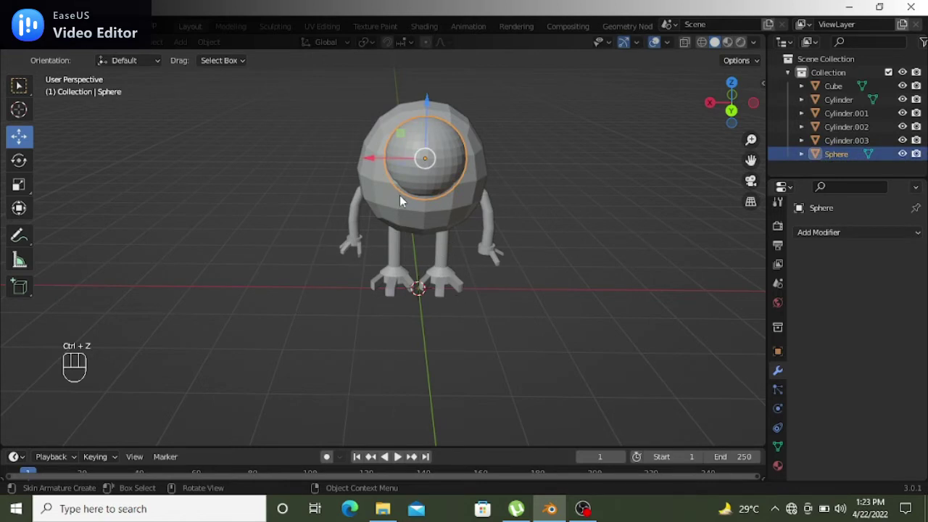
key("r")
key("r")
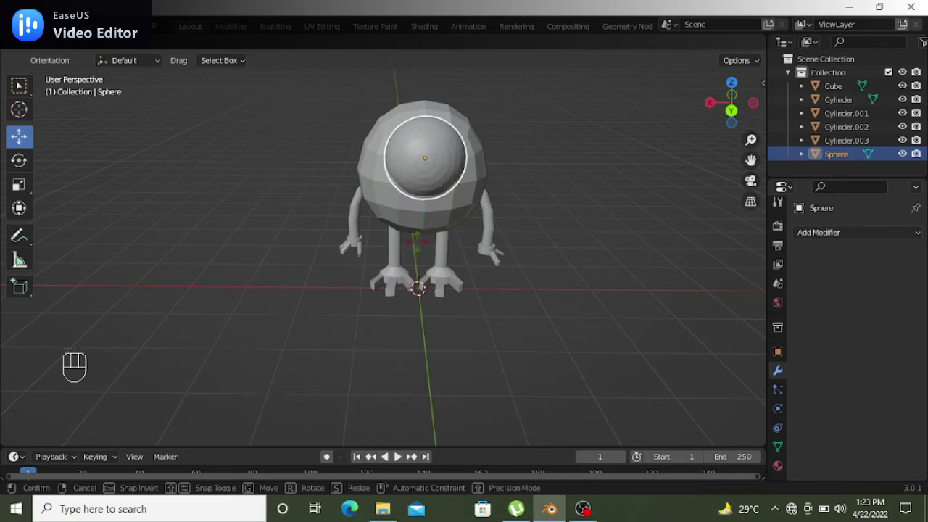
left_click_drag(425, 243, 487, 215)
left_click(563, 222)
Orbit the view around the character to inspect the enlarged eye
left_click_drag(592, 221, 572, 202)
left_click_drag(575, 208, 589, 210)
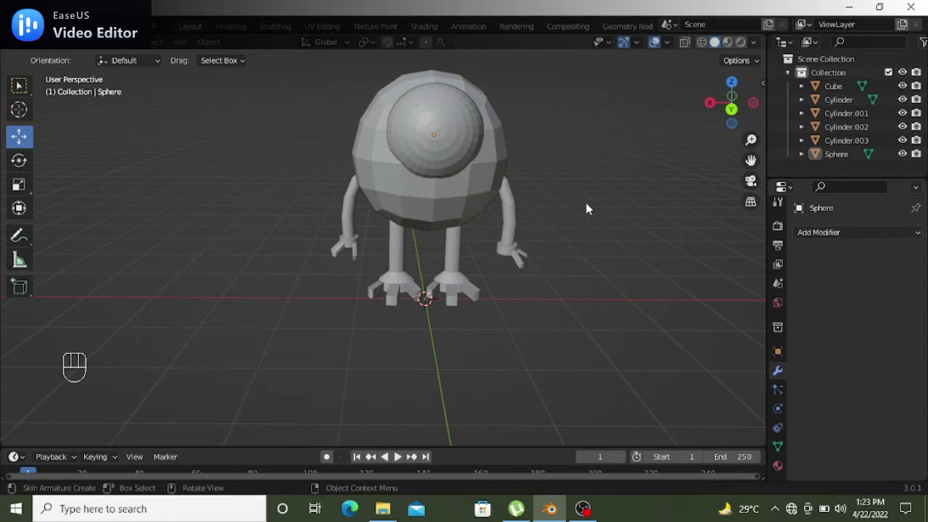
left_click_drag(591, 208, 587, 212)
left_click(589, 205)
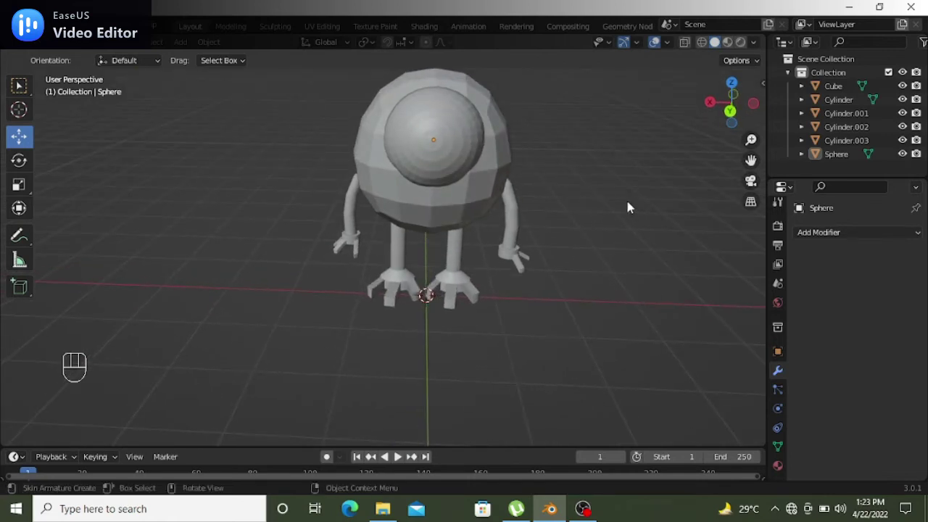
left_click_drag(632, 208, 629, 190)
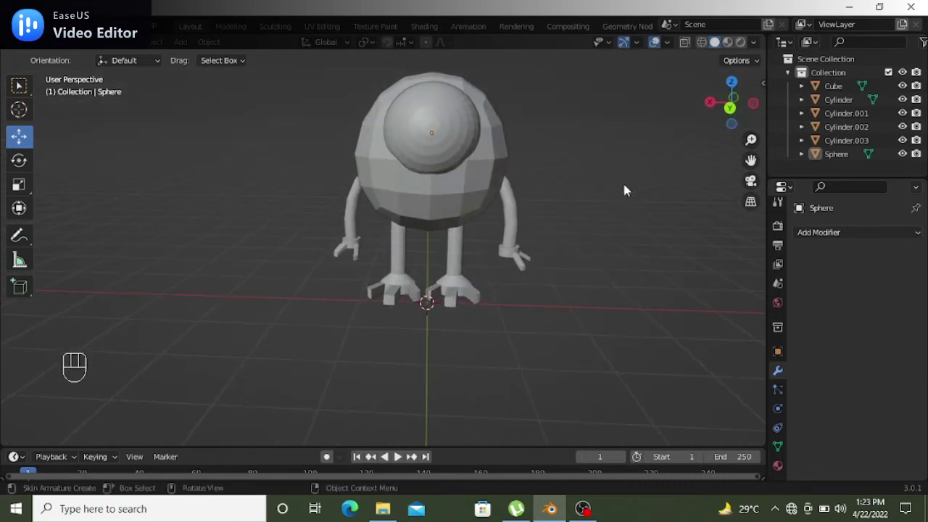
left_click_drag(582, 198, 574, 208)
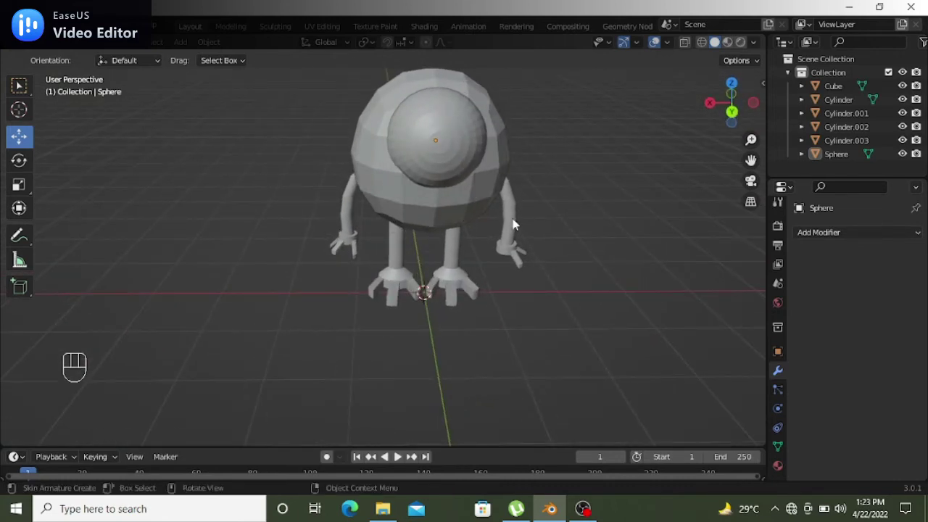
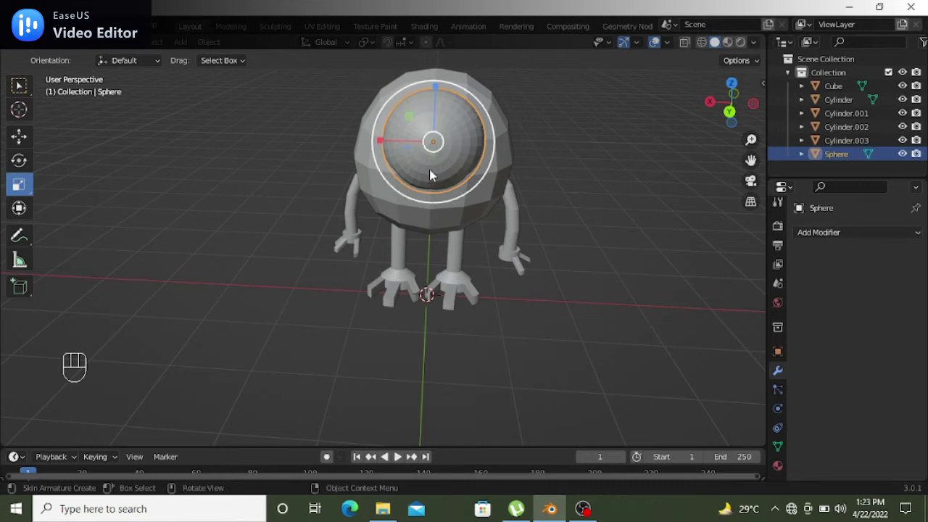
Flatten the eye sphere into a wide disc, refining its proportions
left_click_drag(435, 91, 436, 106)
left_click(599, 192)
left_click_drag(643, 214, 643, 211)
key("ctrl+z")
left_click_drag(438, 88, 438, 80)
left_click(645, 258)
left_click_drag(643, 258, 624, 254)
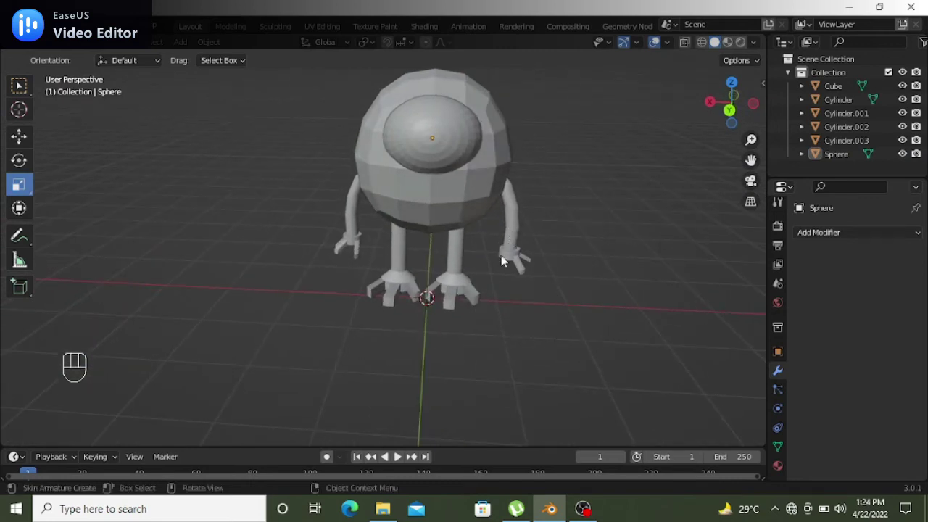
left_click(606, 186)
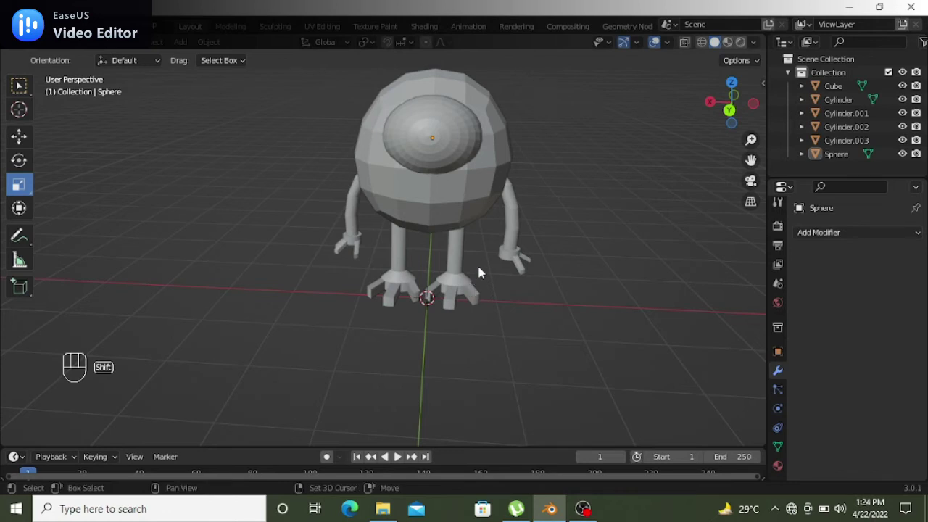
Add a smaller UV sphere as the iris and centre it inside the flattened eye
key("shift+a")
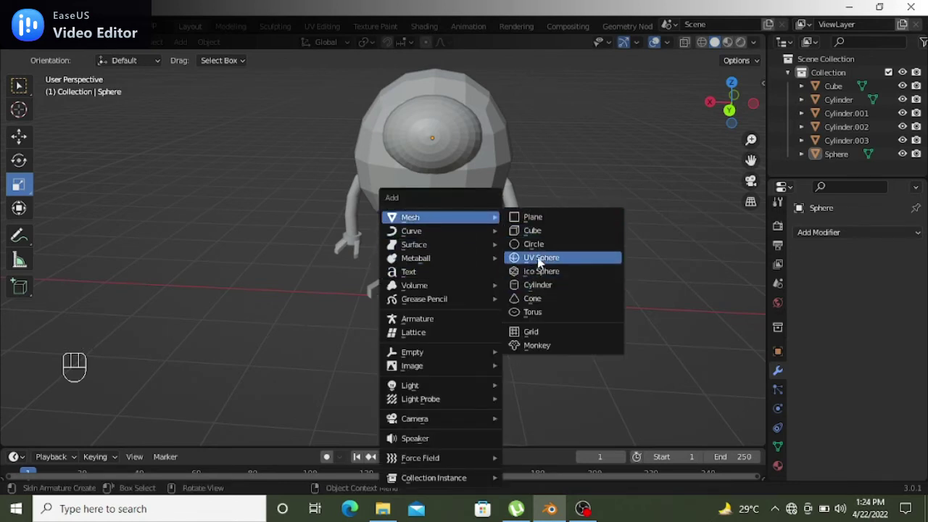
key("s")
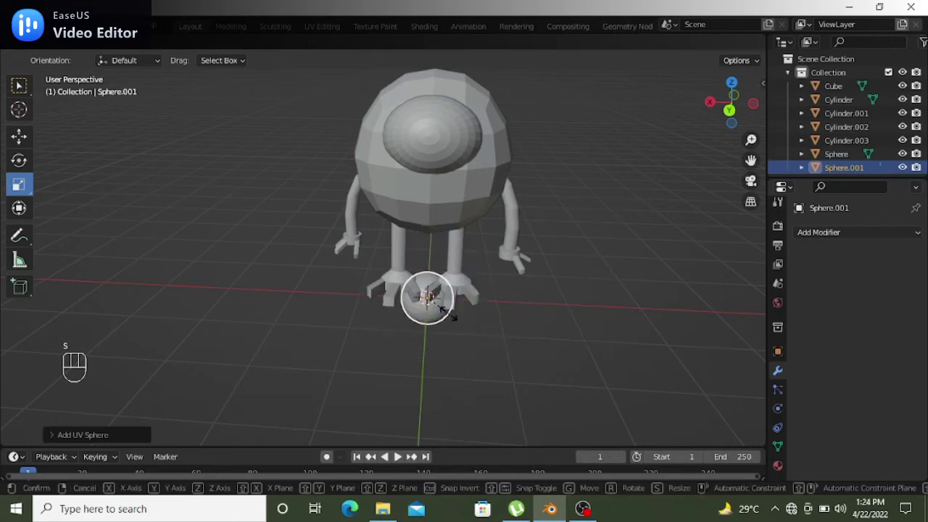
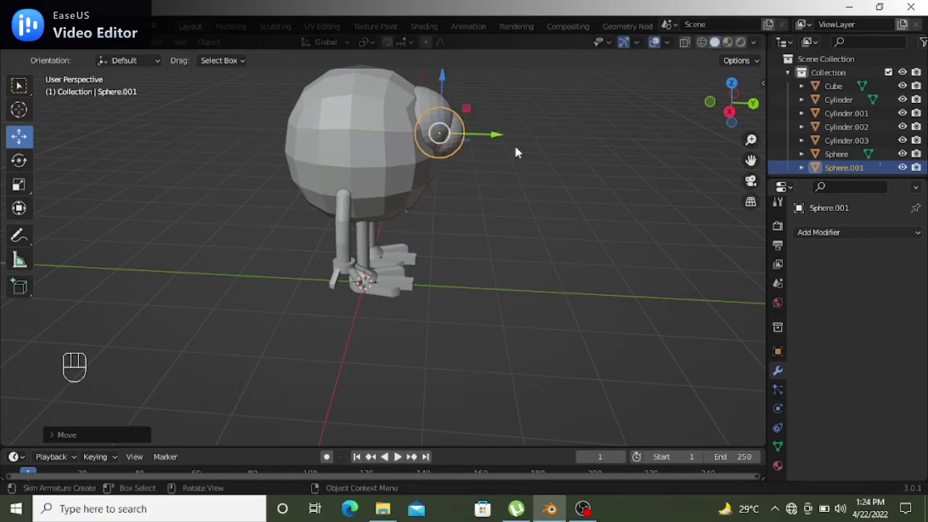
left_click_drag(564, 183, 402, 173)
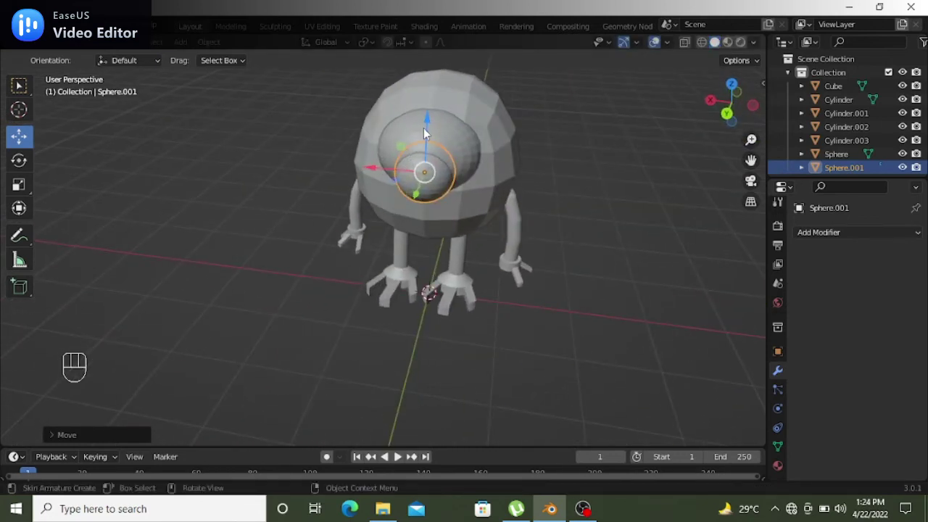
left_click_drag(430, 129, 431, 117)
left_click_drag(565, 173, 572, 154)
left_click_drag(565, 297, 678, 291)
left_click_drag(611, 250, 474, 245)
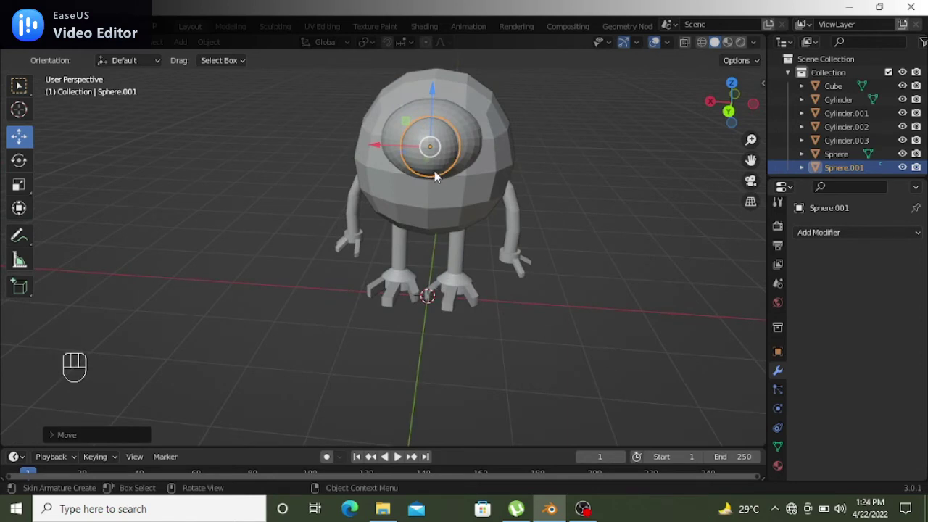
key("r")
key("r")
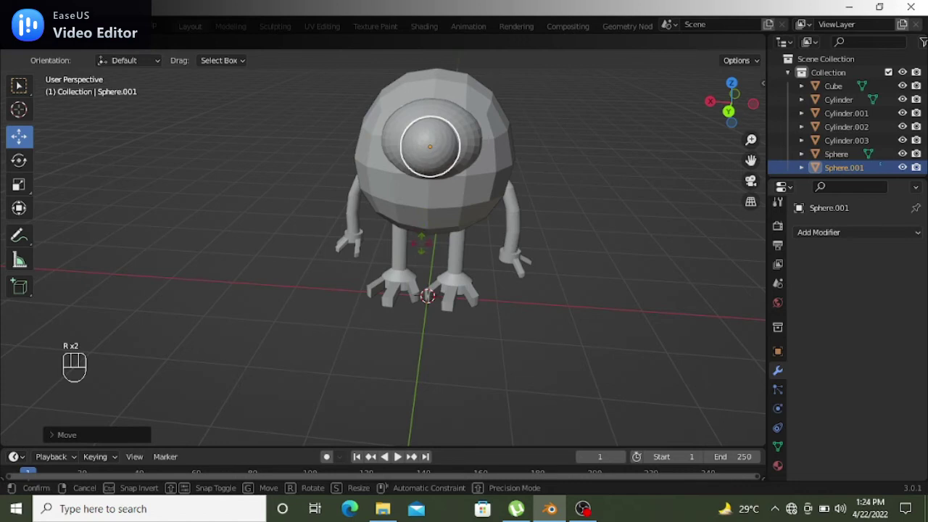
Apply Shade Smooth to the body and the right leg
left_click(426, 263)
left_click_drag(689, 289, 653, 273)
left_click(449, 210)
left_click(791, 93)
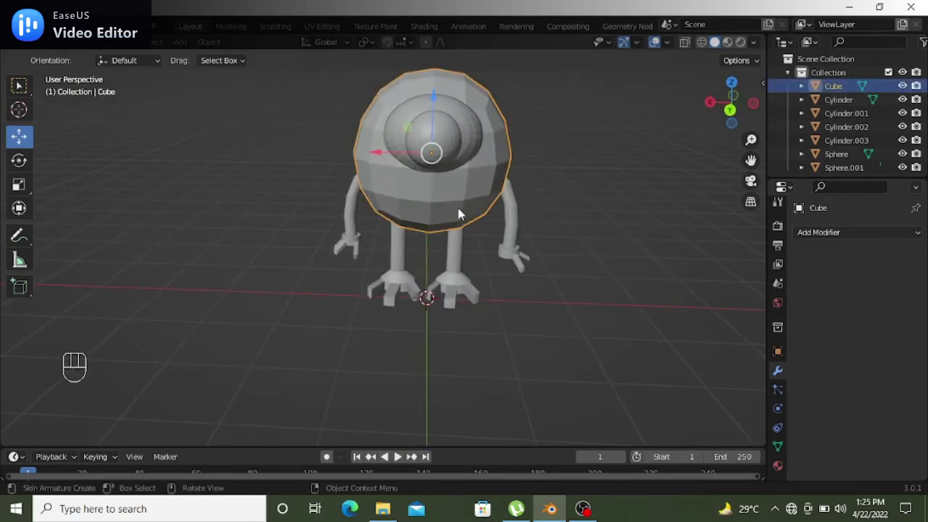
left_click_drag(455, 201, 471, 209)
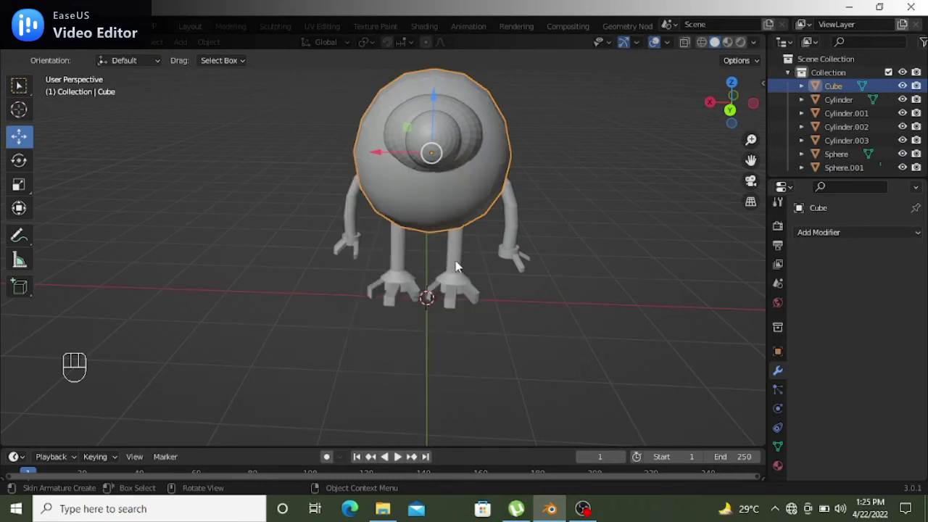
left_click_drag(458, 257, 754, 176)
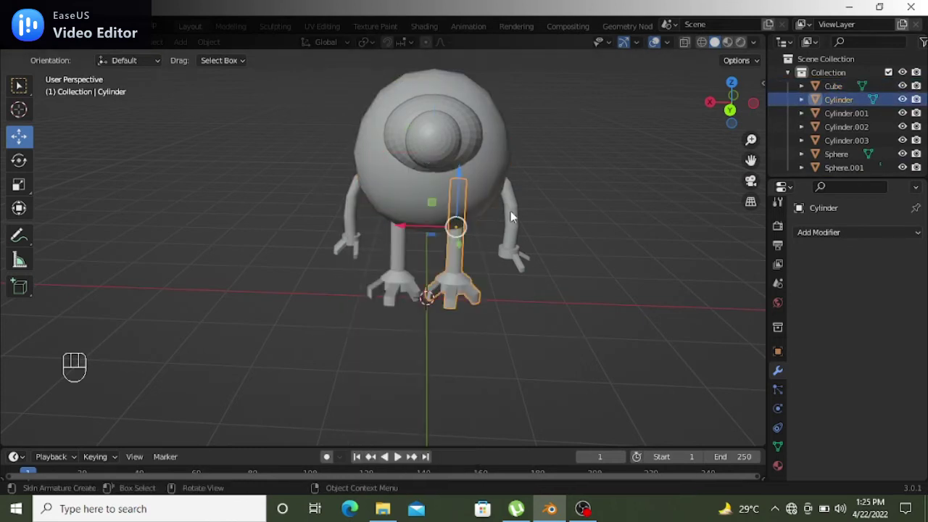
right_click(463, 238)
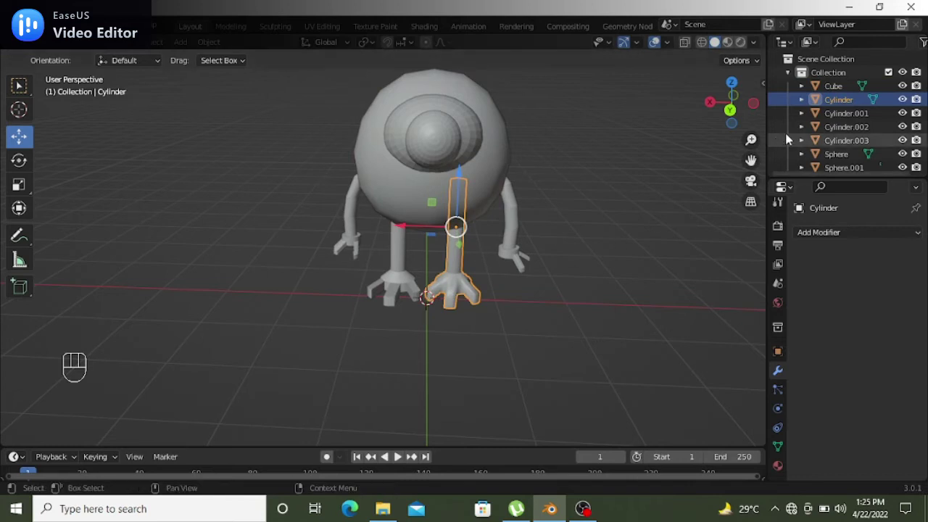
left_click(787, 120)
Apply Shade Smooth to the remaining parts, arms and the outer eye layer
left_click_drag(788, 121, 338, 212)
left_click_drag(402, 258, 408, 251)
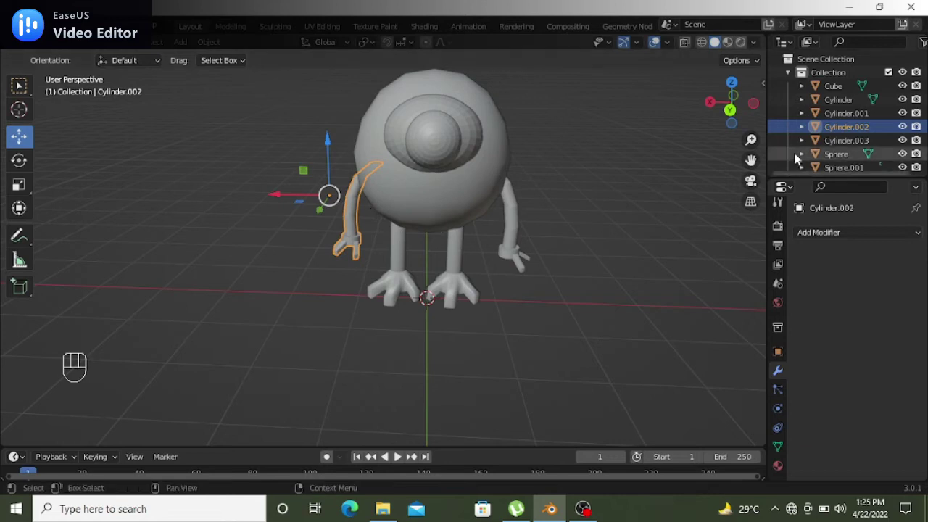
left_click_drag(784, 134, 441, 180)
left_click_drag(358, 208, 394, 222)
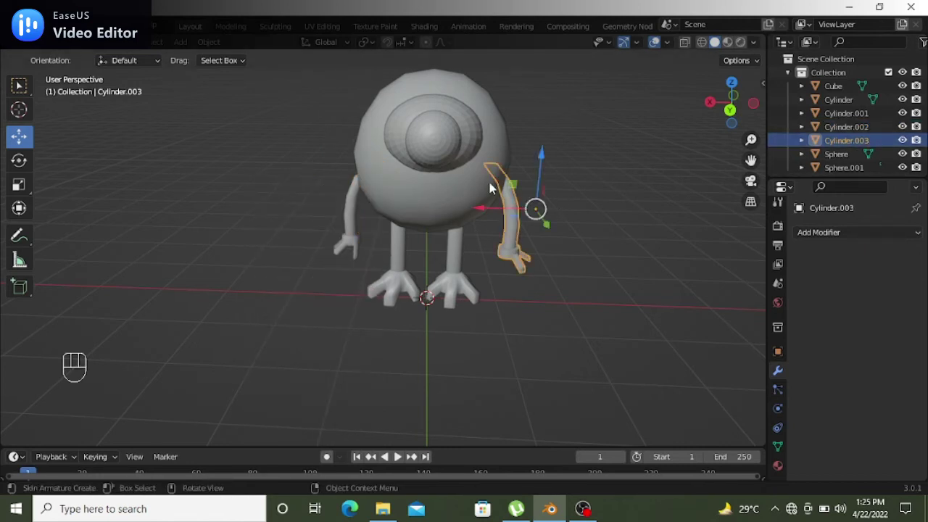
left_click_drag(514, 193, 494, 208)
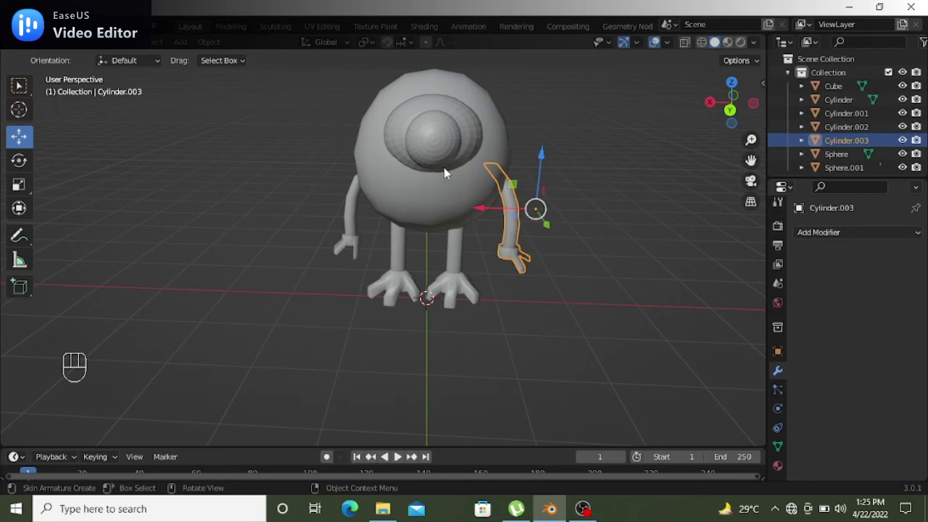
left_click_drag(461, 158, 648, 151)
left_click(671, 173)
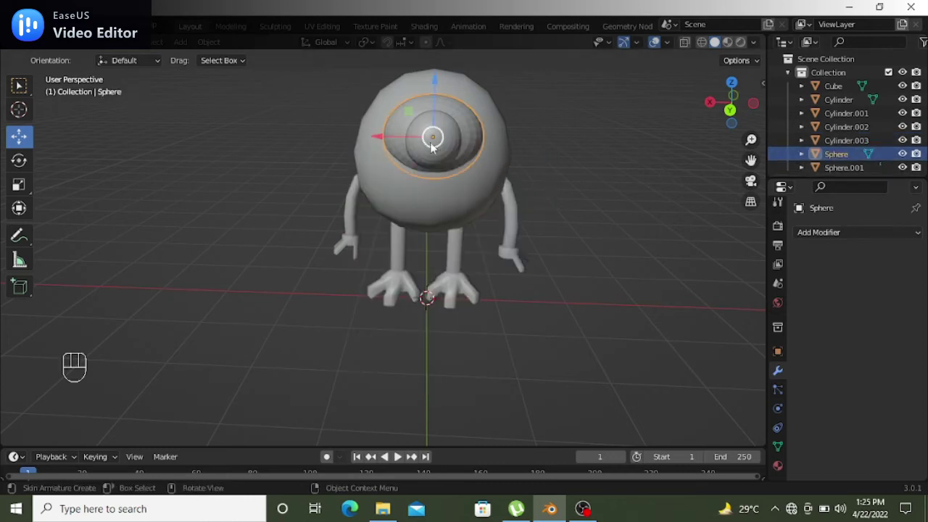
right_click(460, 146)
left_click_drag(330, 161, 311, 163)
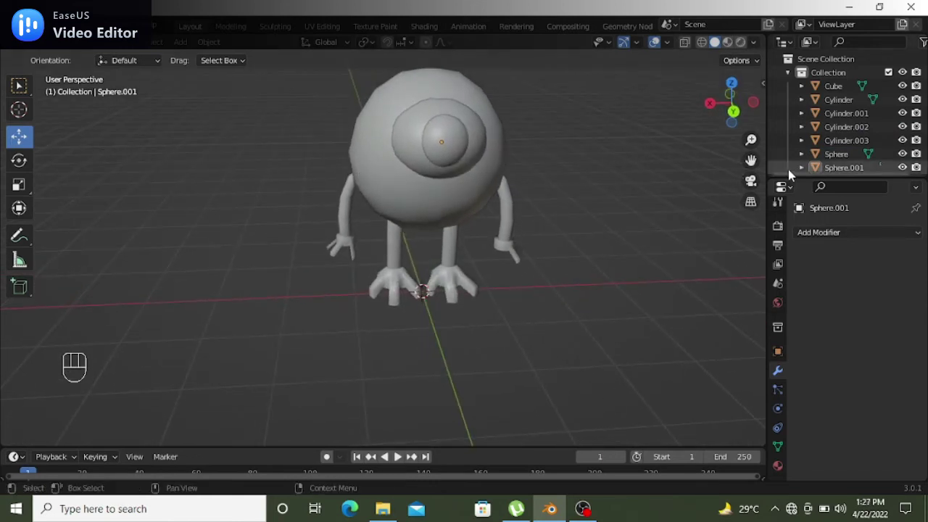
From a side view, push the inner eye sphere (Sphere.001) outward in front of the eye layers
middle_click(743, 174)
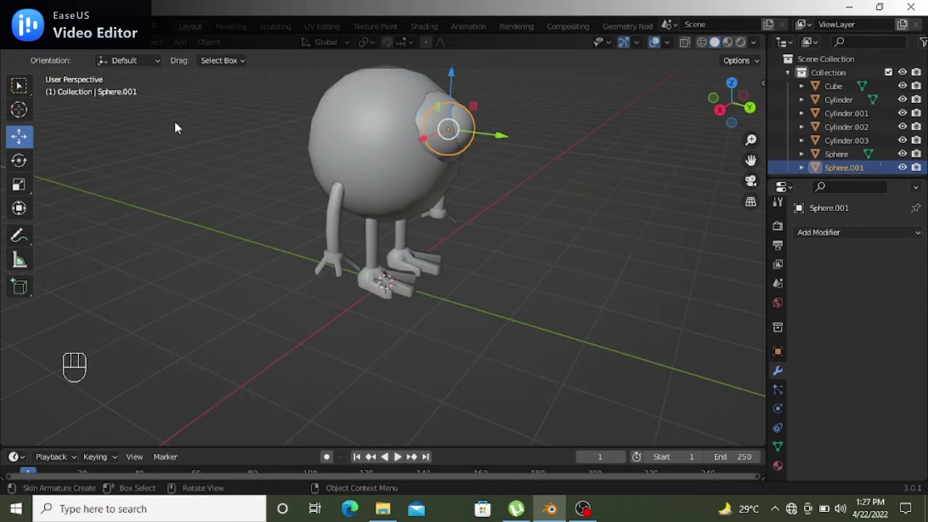
left_click_drag(455, 85, 455, 92)
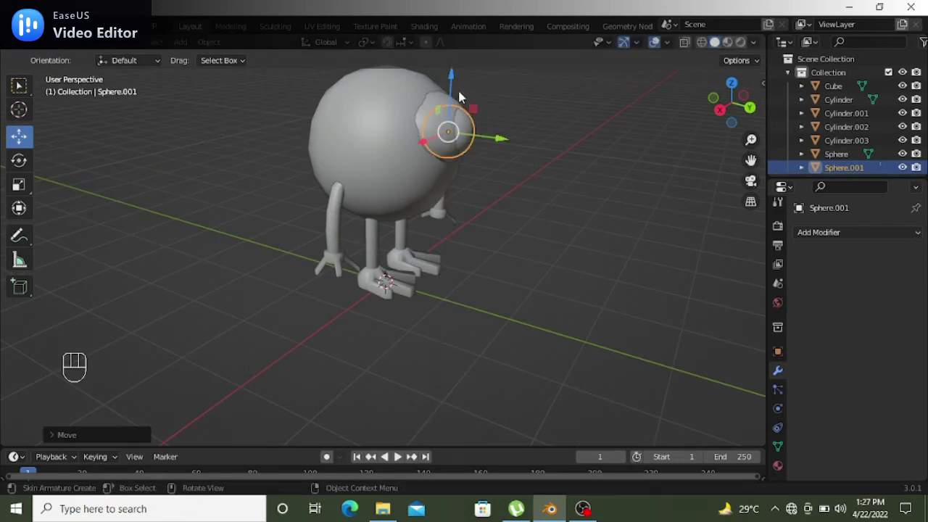
left_click_drag(581, 186, 621, 174)
left_click(784, 170)
Fine-tune the iris sphere's position within the eye and return to the front view
left_click_drag(496, 132, 505, 138)
left_click(546, 199)
left_click_drag(517, 205, 409, 190)
middle_click(649, 232)
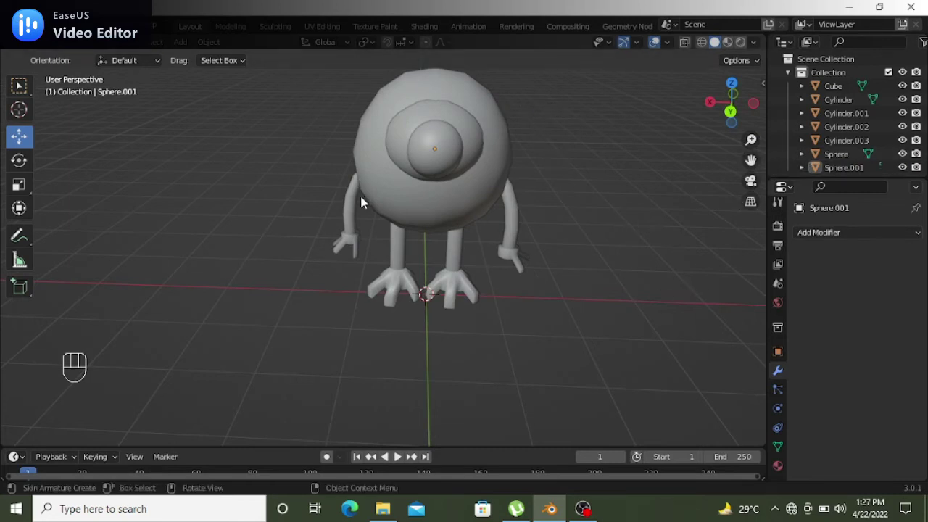
middle_click(601, 218)
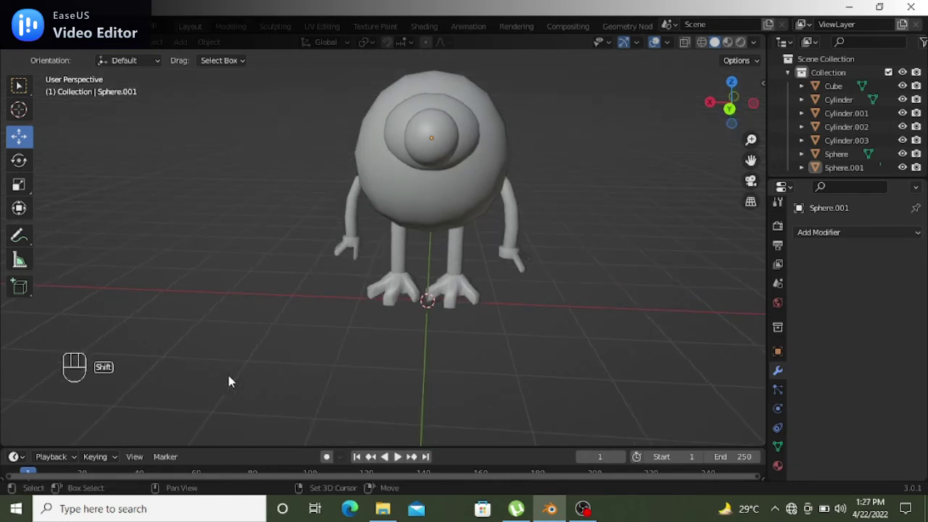
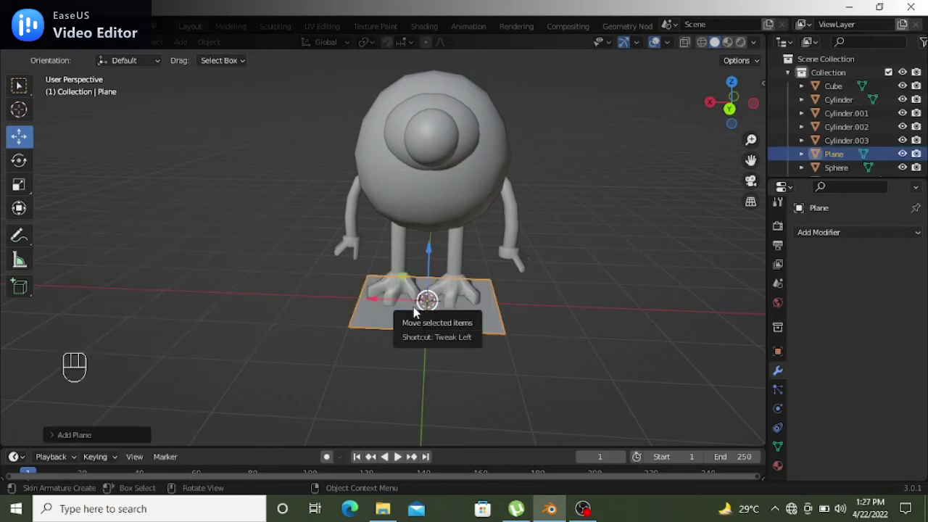
Scale up the floor plane under the character and add a second plane to tilt upright
key("s")
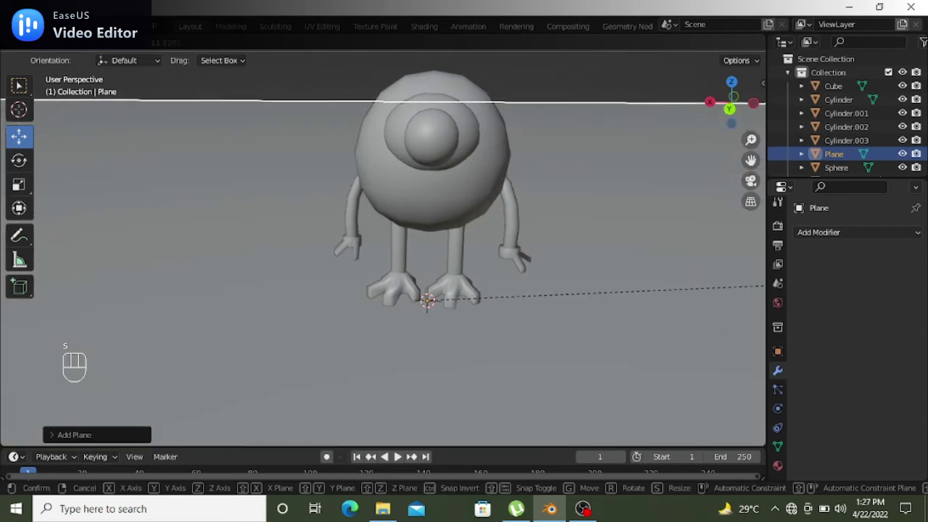
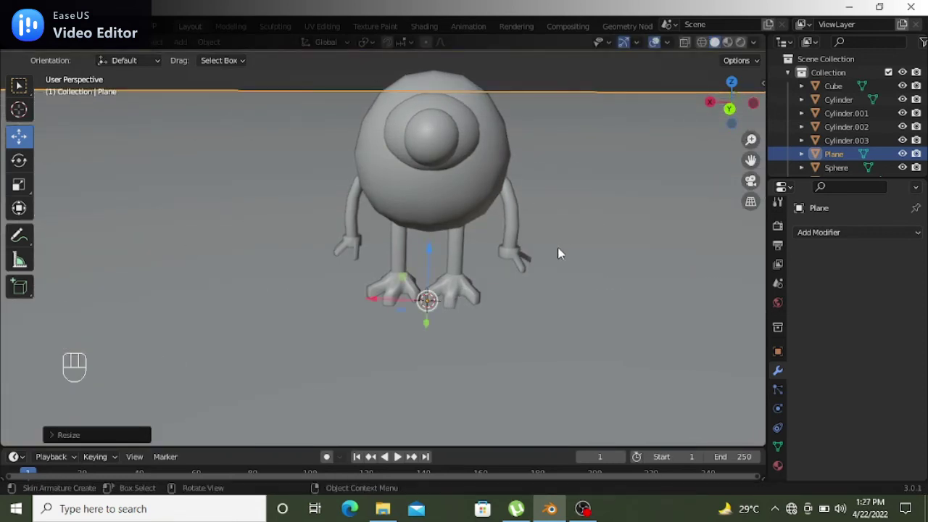
key("shift+a")
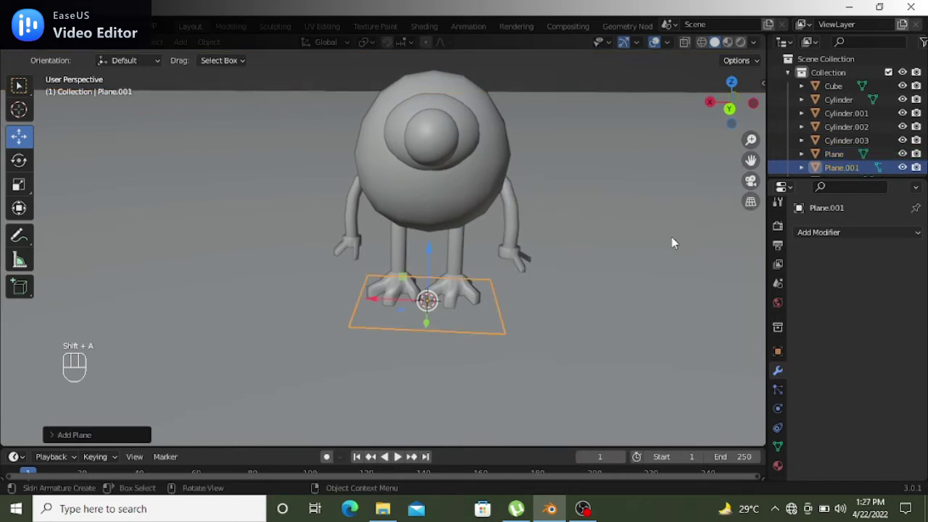
left_click_drag(518, 274, 361, 282)
left_click(361, 282)
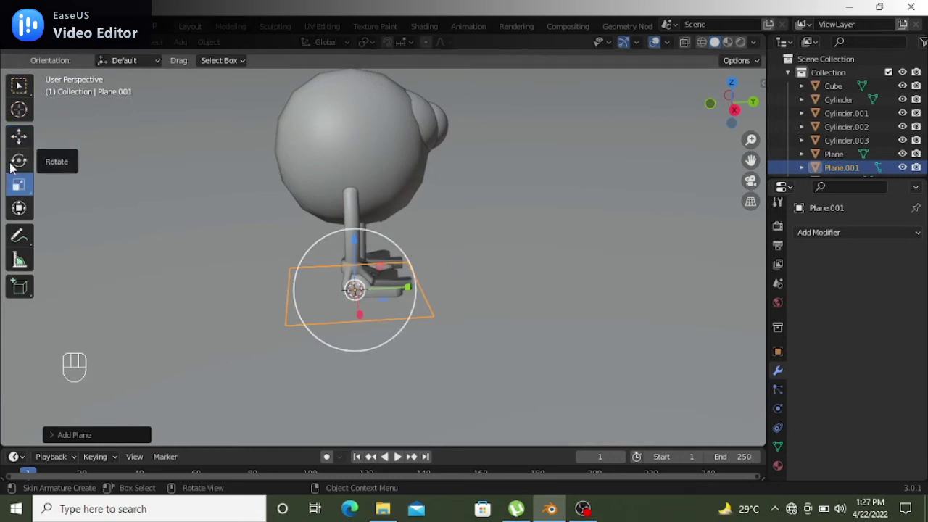
left_click(399, 246)
left_click_drag(403, 261, 398, 245)
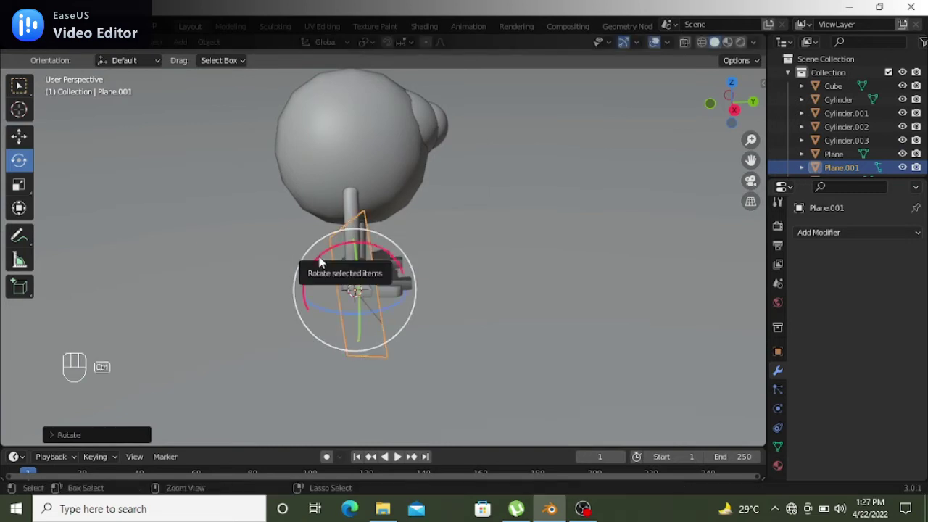
Redo the rotation so the second plane stands vertical at 90°
key("ctrl+z")
middle_click(390, 277)
left_click_drag(422, 268, 427, 260)
middle_click(427, 261)
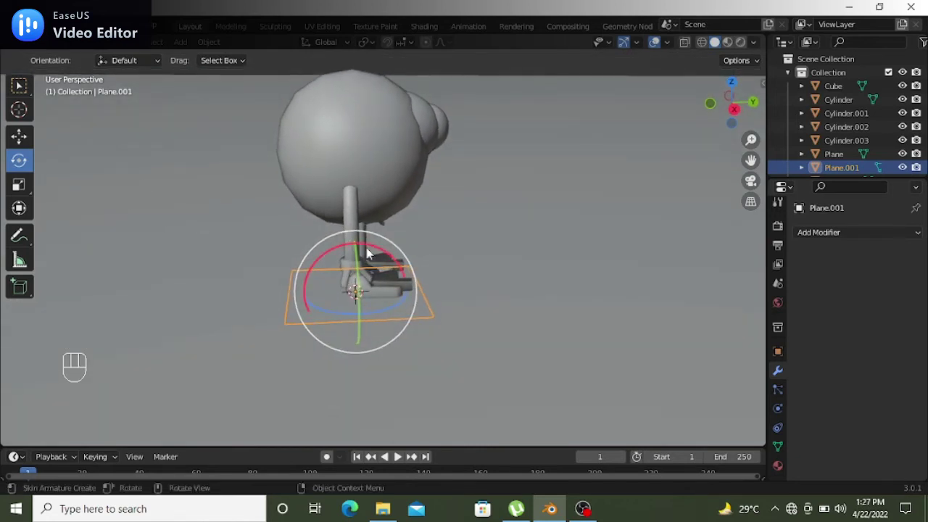
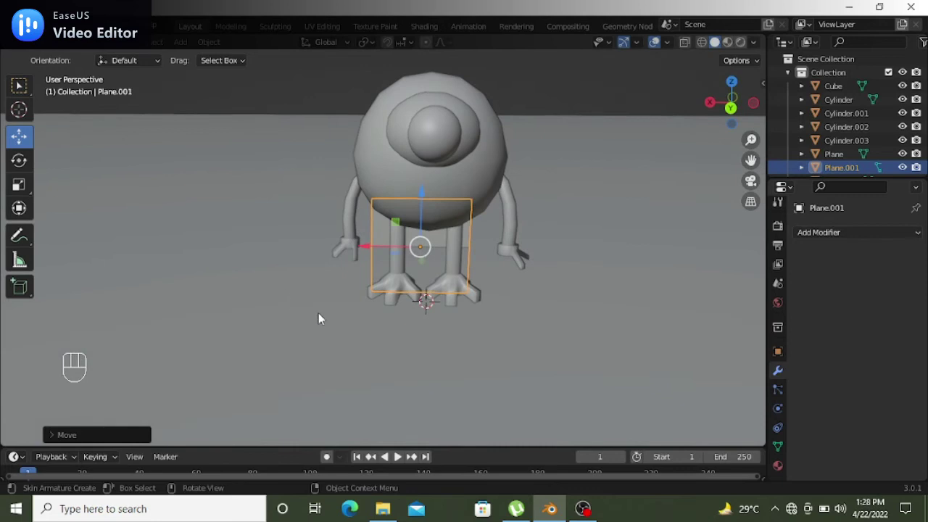
Move the upright plane behind the character and scale it up as a backdrop
key("s")
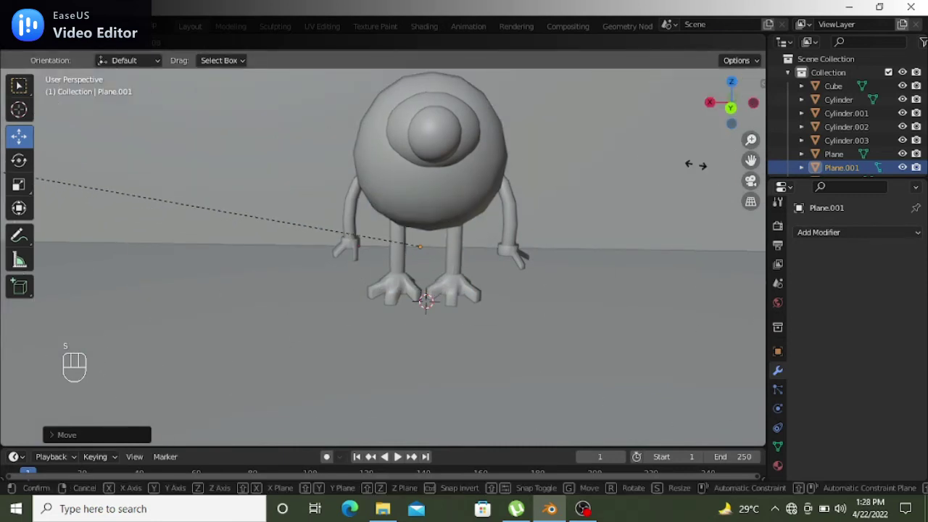
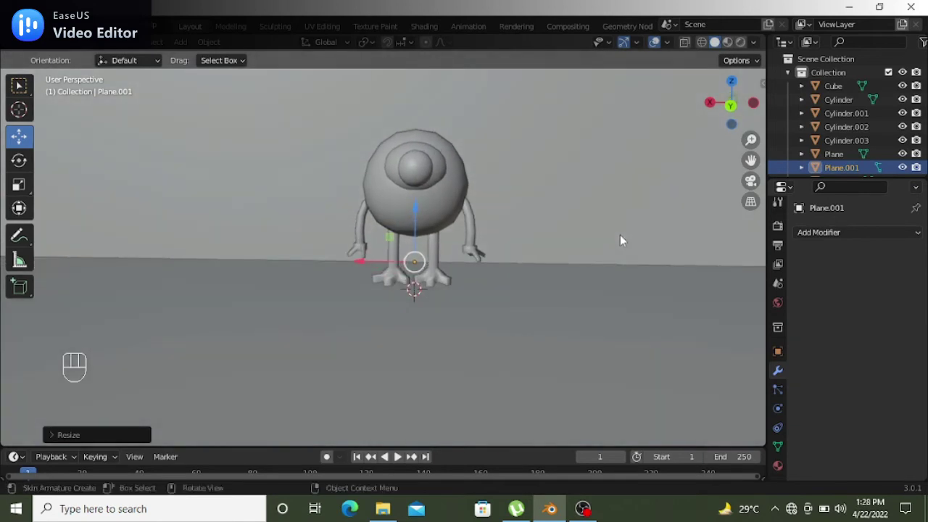
left_click_drag(625, 245, 641, 272)
left_click_drag(647, 275, 643, 276)
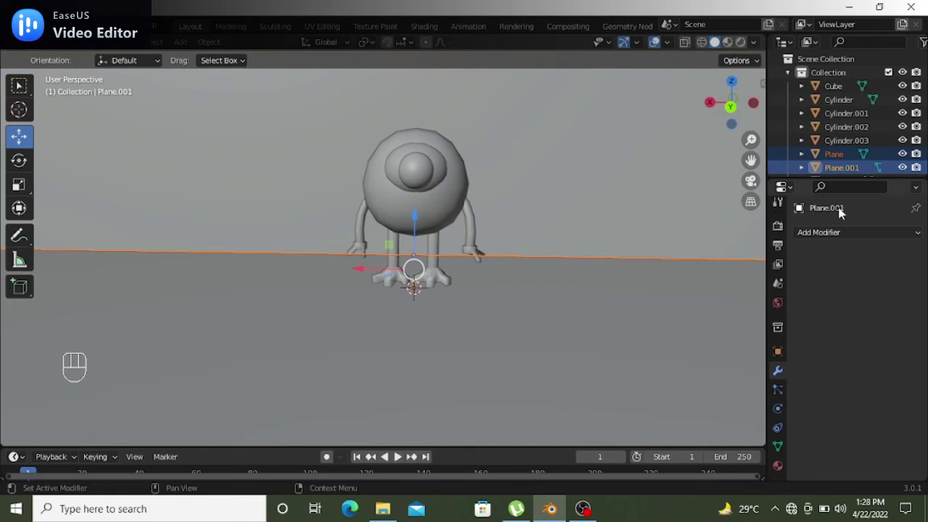
Bring up the Add menu (Shift+A) to insert a torus at the character's feet
middle_click(630, 225)
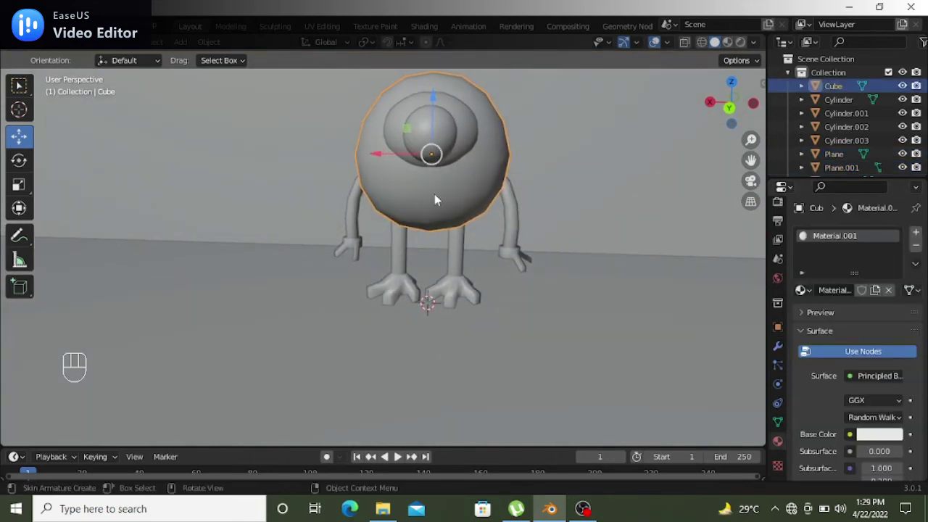
key("shift+a")
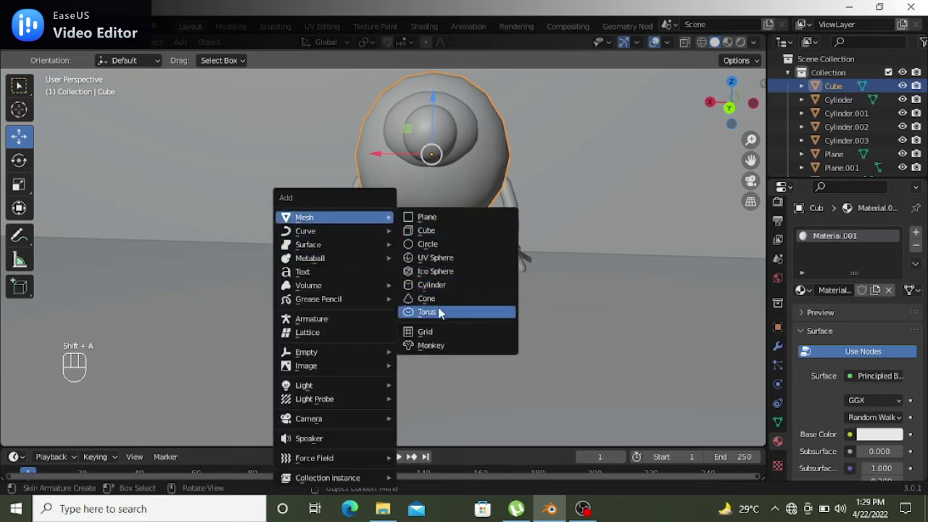